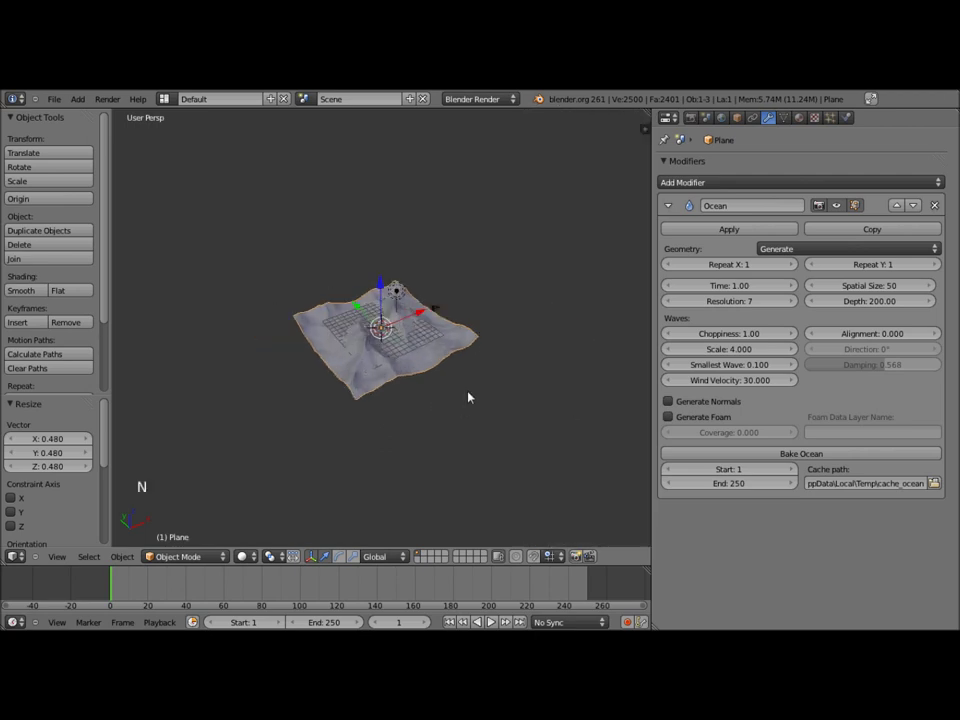
Orbit around the wavy ocean surface and check its framing through the camera view.
{"action": "scroll", "scroll_direction": "up", "scroll_amount": 3}
{"action": "middle_click", "coordinate": [395, 350]}
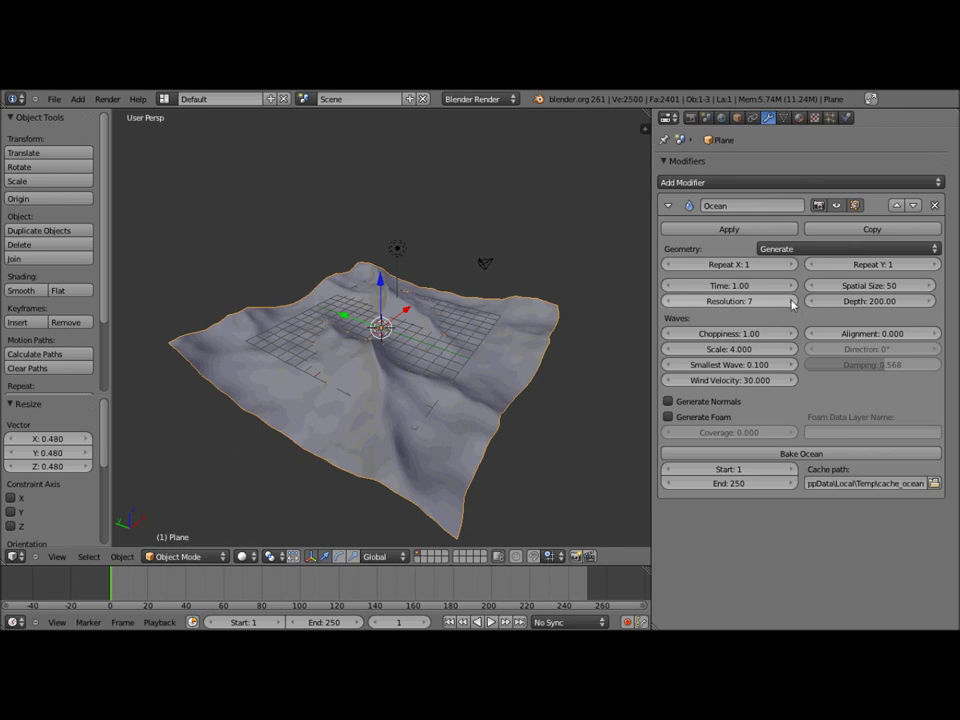
{"action": "key", "text": "s"}
{"action": "left_click", "coordinate": [462, 395]}
{"action": "key", "text": "KP_0"}
{"action": "middle_click", "coordinate": [466, 395]}
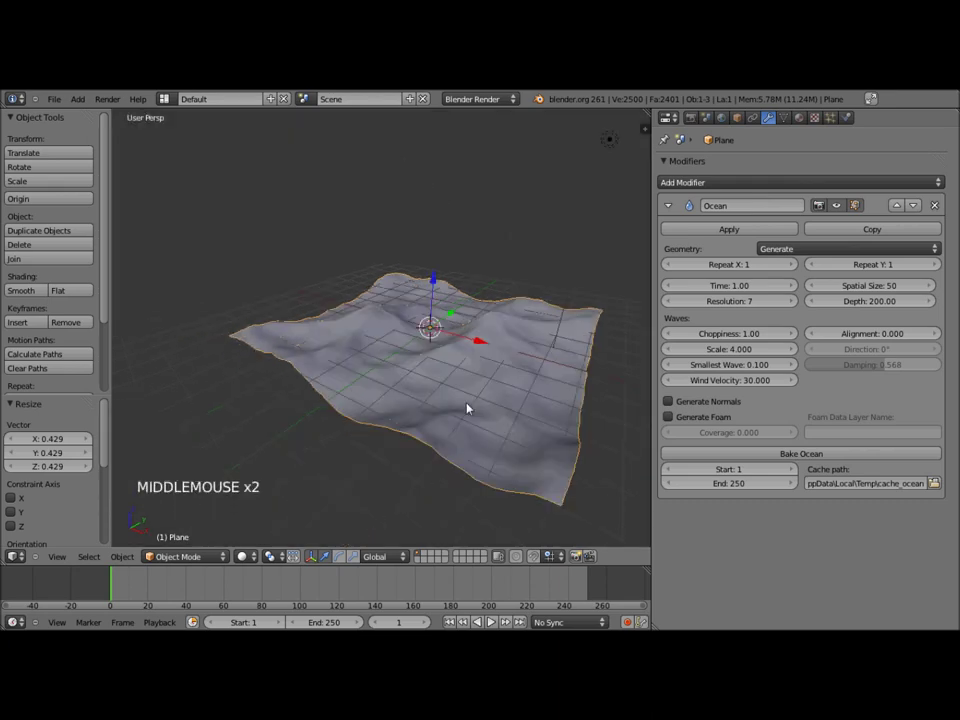
{"action": "middle_click", "coordinate": [445, 406]}
{"action": "middle_click", "coordinate": [383, 435]}
{"action": "middle_click", "coordinate": [422, 417]}
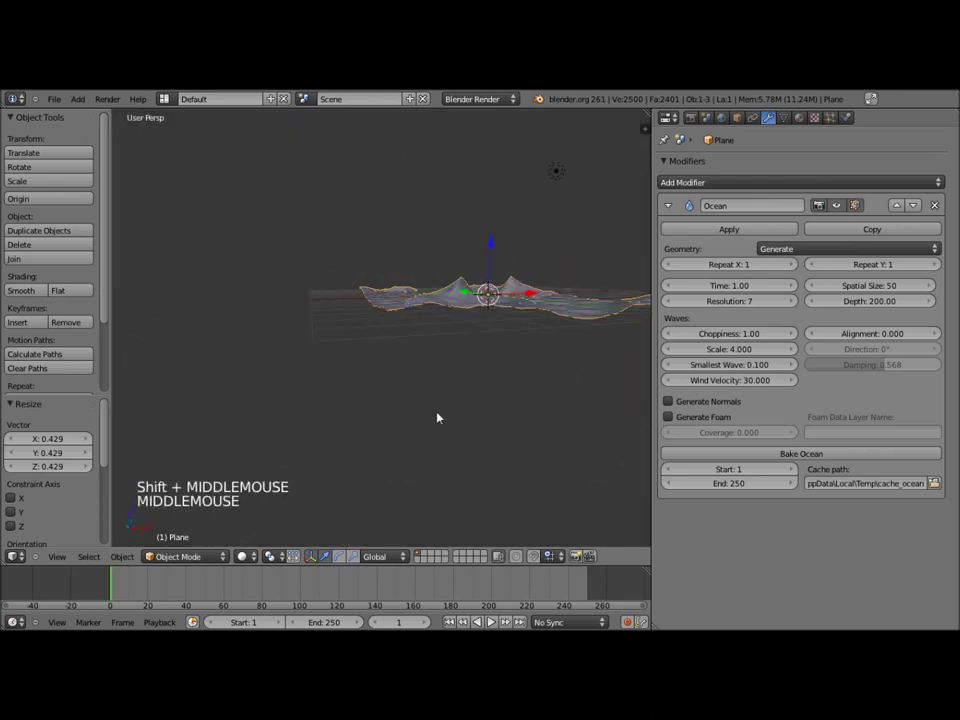
{"action": "middle_click", "coordinate": [425, 420]}
{"action": "scroll", "scroll_direction": "up", "scroll_amount": 3}
{"action": "middle_click", "coordinate": [402, 445]}
{"action": "middle_click", "coordinate": [432, 431]}
{"action": "middle_click", "coordinate": [429, 420]}
{"action": "middle_click", "coordinate": [444, 467]}
{"action": "scroll", "scroll_direction": "up", "scroll_amount": 3}
{"action": "middle_click", "coordinate": [441, 460]}
{"action": "scroll", "scroll_direction": "down", "scroll_amount": 3}
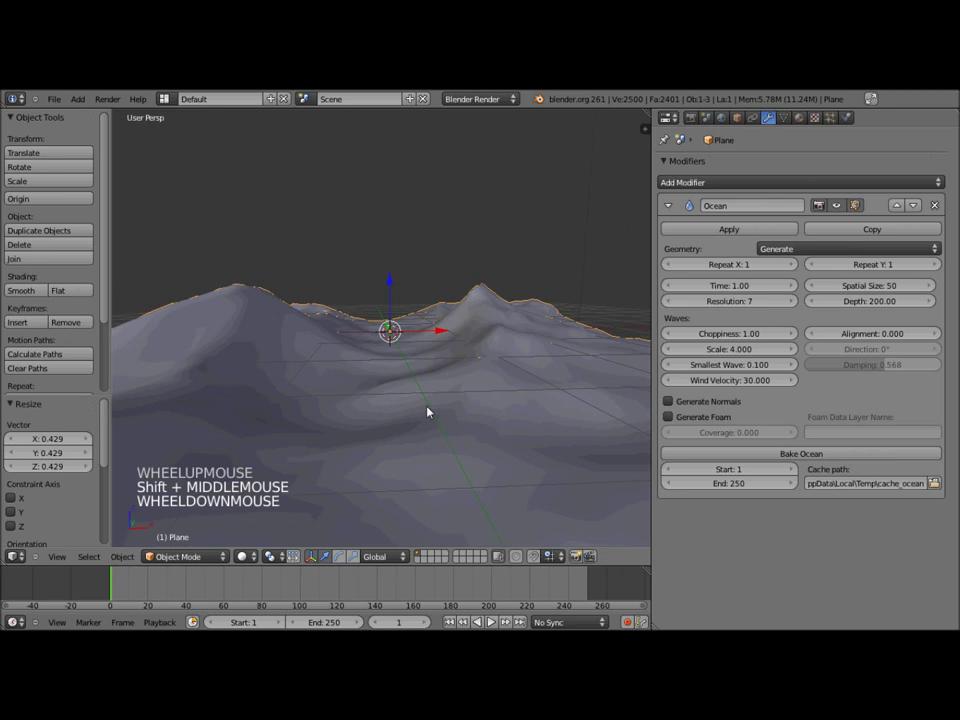
Pull the camera back and slightly up so its shot frames more of the ocean surface.
{"action": "key", "text": "ctrl+alt+KP_0"}
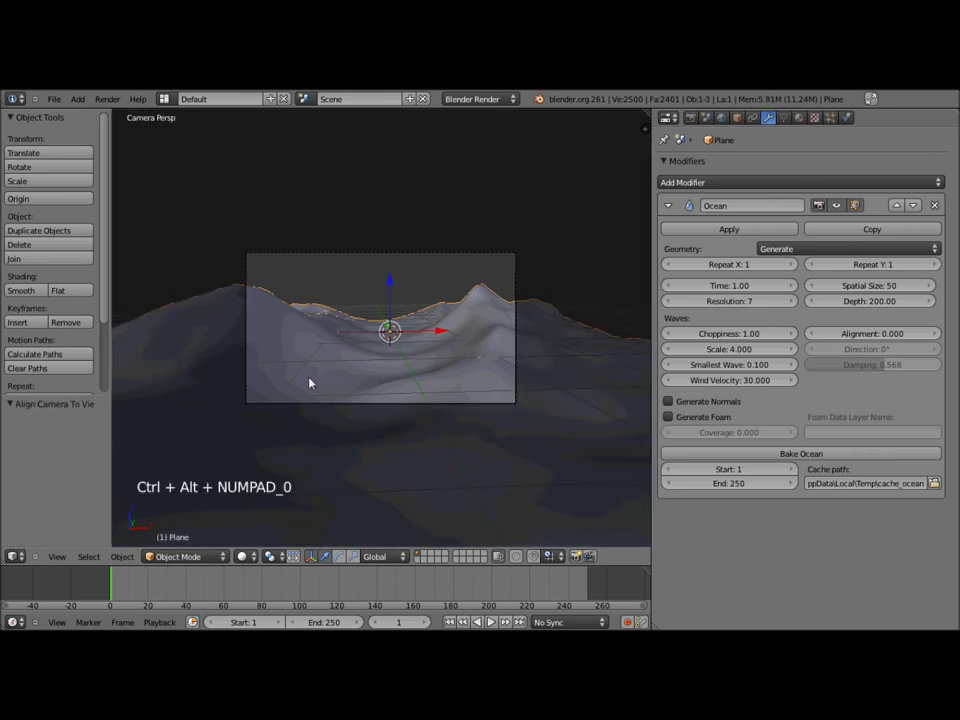
{"action": "right_click", "coordinate": [328, 406]}
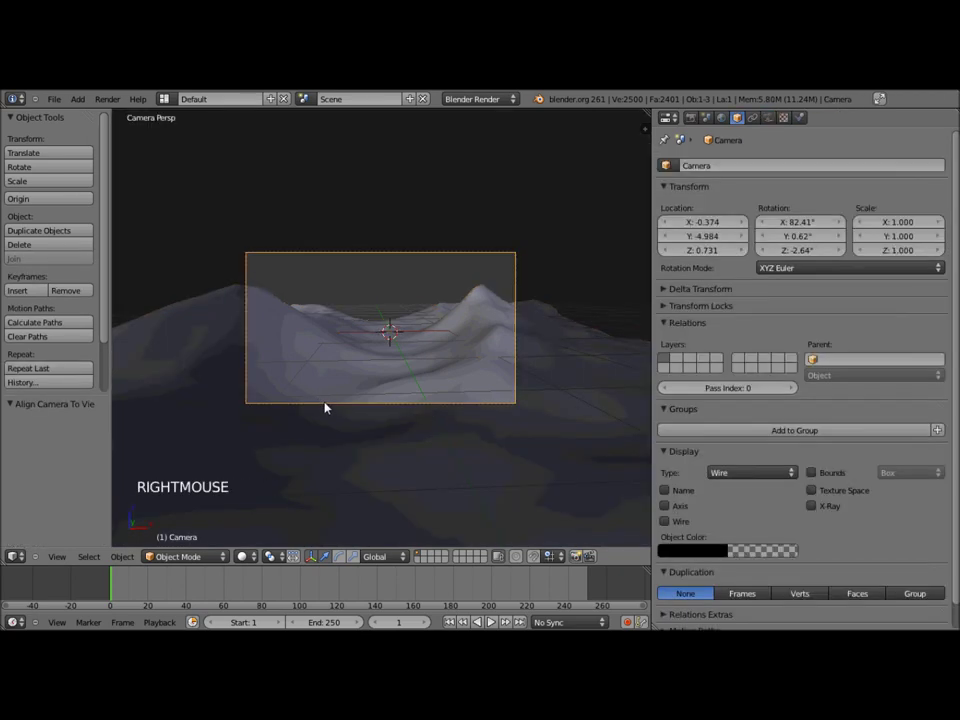
{"action": "key", "text": "shift+f"}
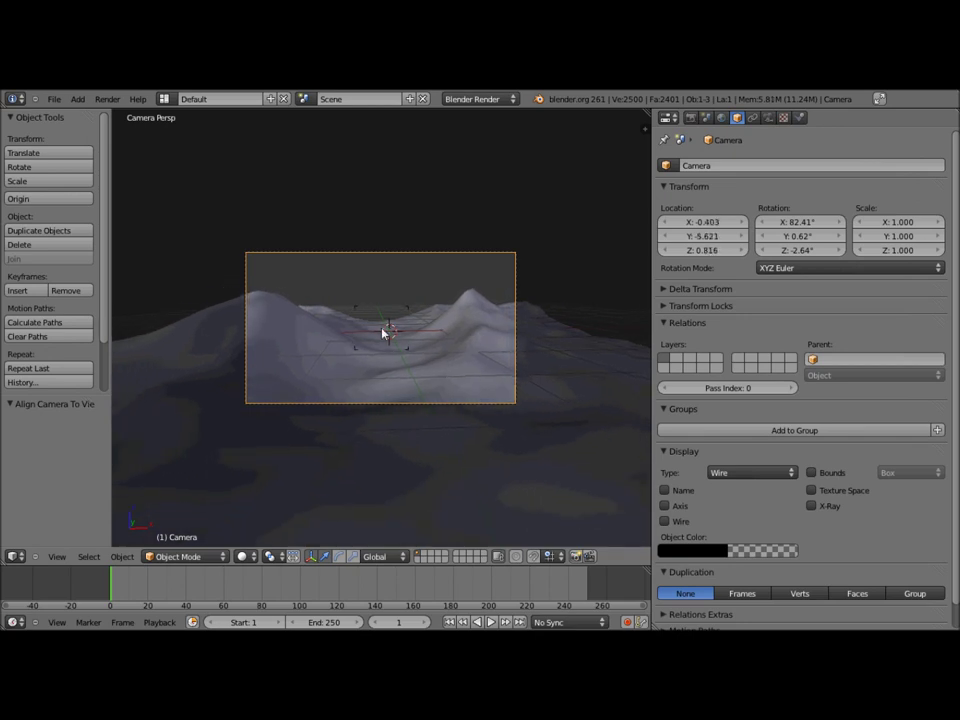
{"action": "left_click", "coordinate": [385, 332]}
{"action": "scroll", "scroll_direction": "up", "scroll_amount": 3}
{"action": "middle_click", "coordinate": [385, 332]}
{"action": "scroll", "scroll_direction": "down", "scroll_amount": 3}
{"action": "middle_click", "coordinate": [388, 334]}
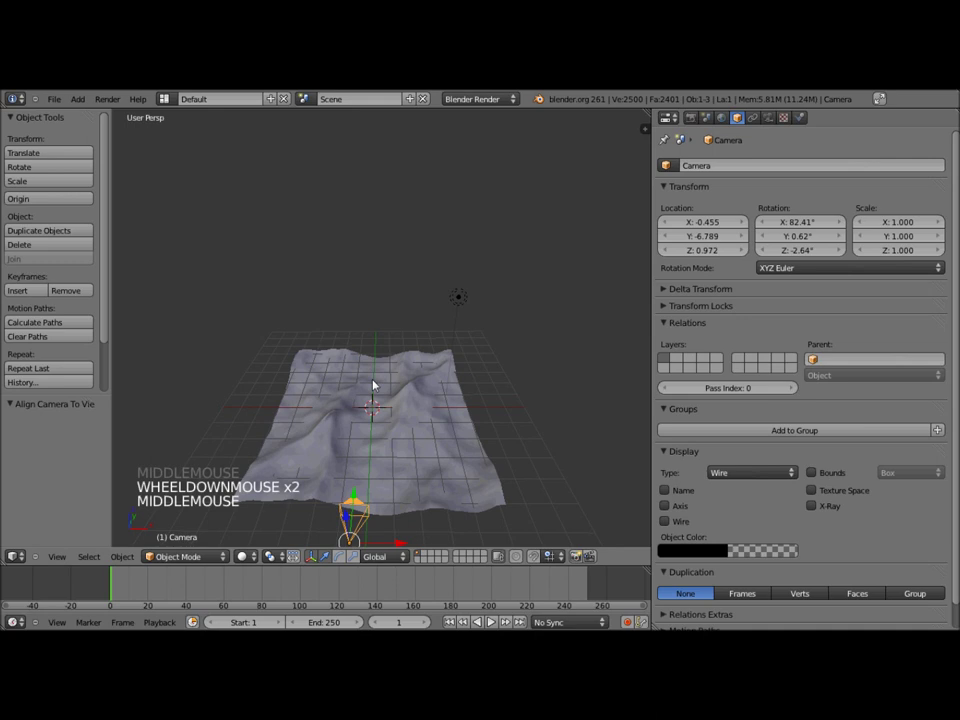
{"action": "key", "text": "KP_0"}
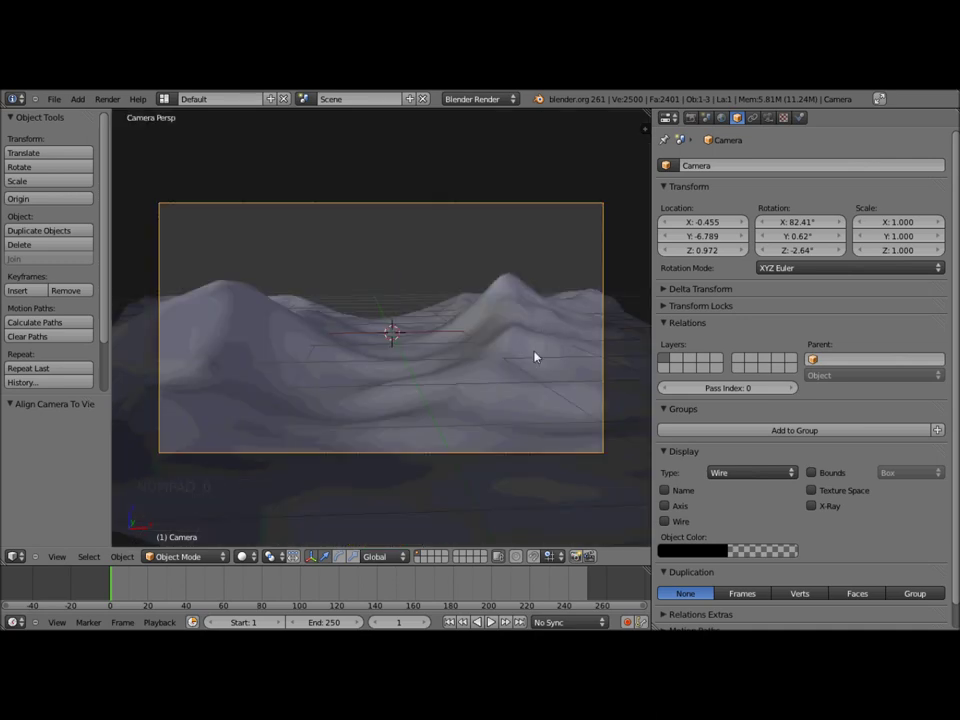
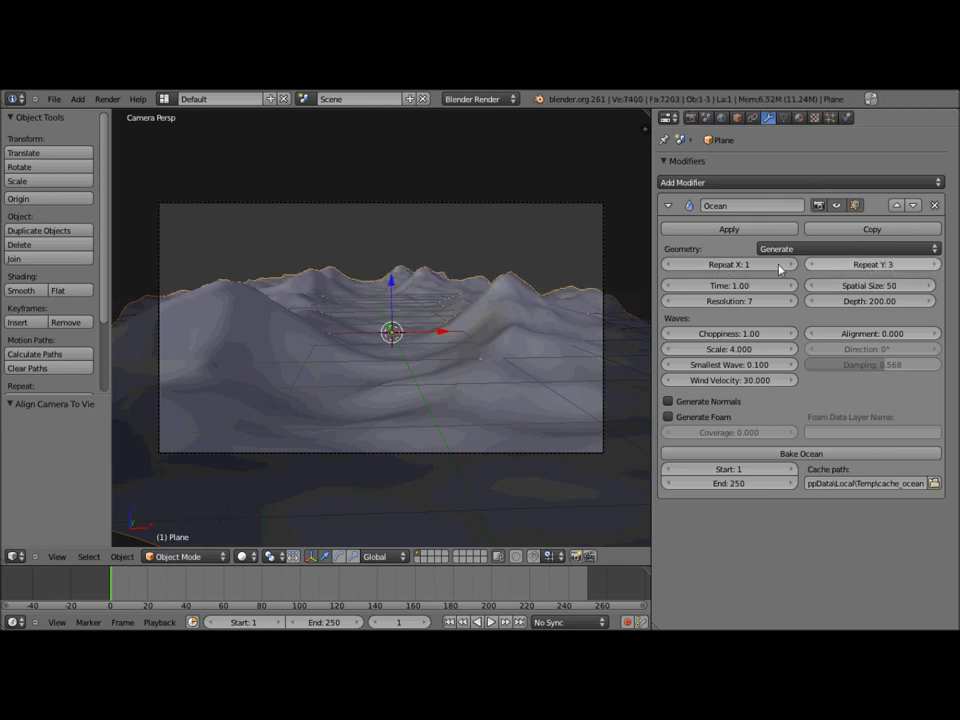
{"action": "left_click", "coordinate": [797, 268]}
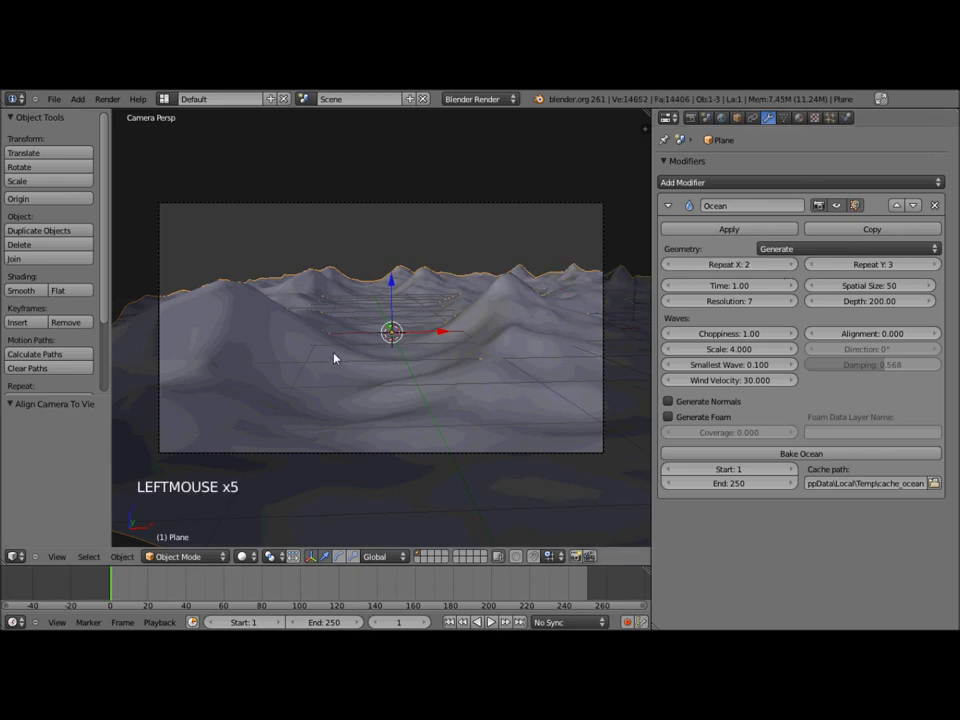
{"action": "middle_click", "coordinate": [341, 357]}
{"action": "scroll", "scroll_direction": "down", "scroll_amount": 3}
{"action": "middle_click", "coordinate": [337, 362]}
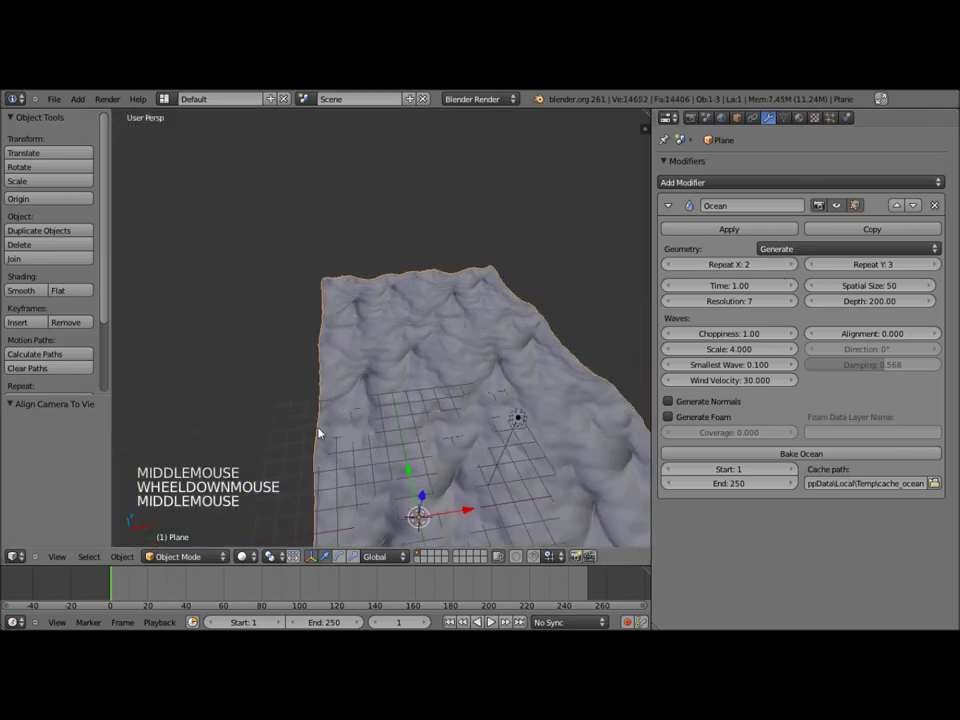
{"action": "middle_click", "coordinate": [278, 367]}
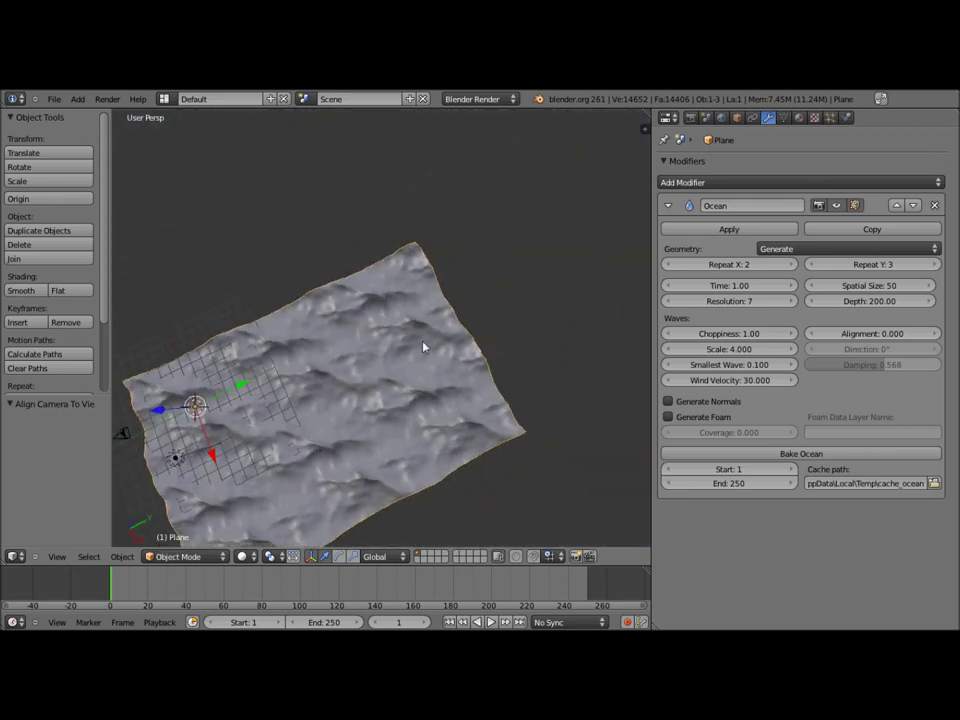
{"action": "key", "text": "KP_0"}
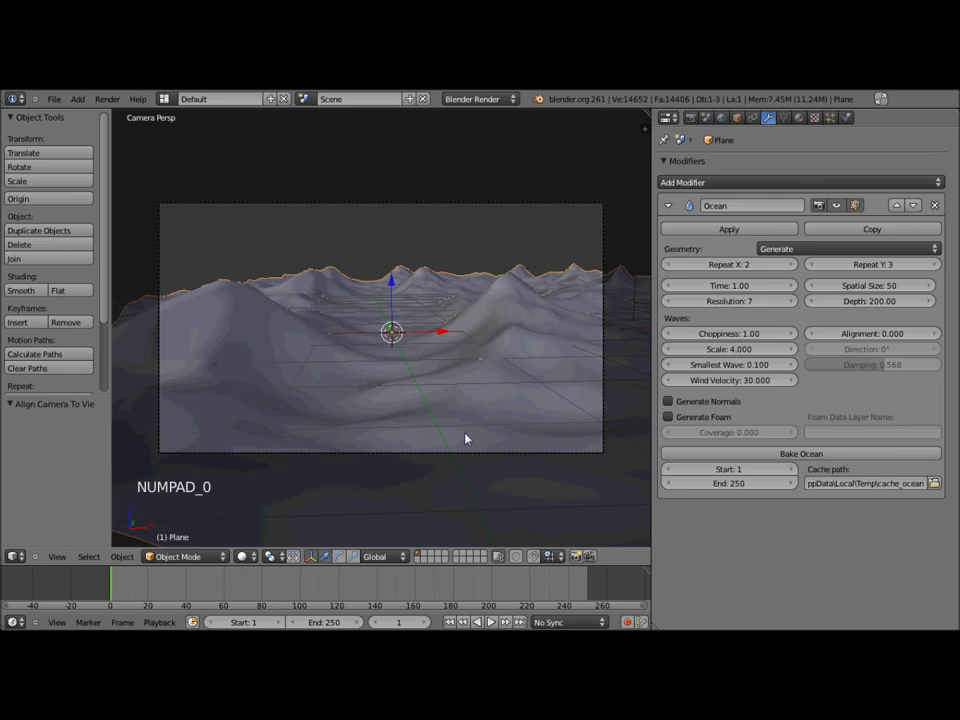
Slide the camera sideways along X to about 3.2, framing a different stretch of ocean.
{"action": "right_click", "coordinate": [457, 428]}
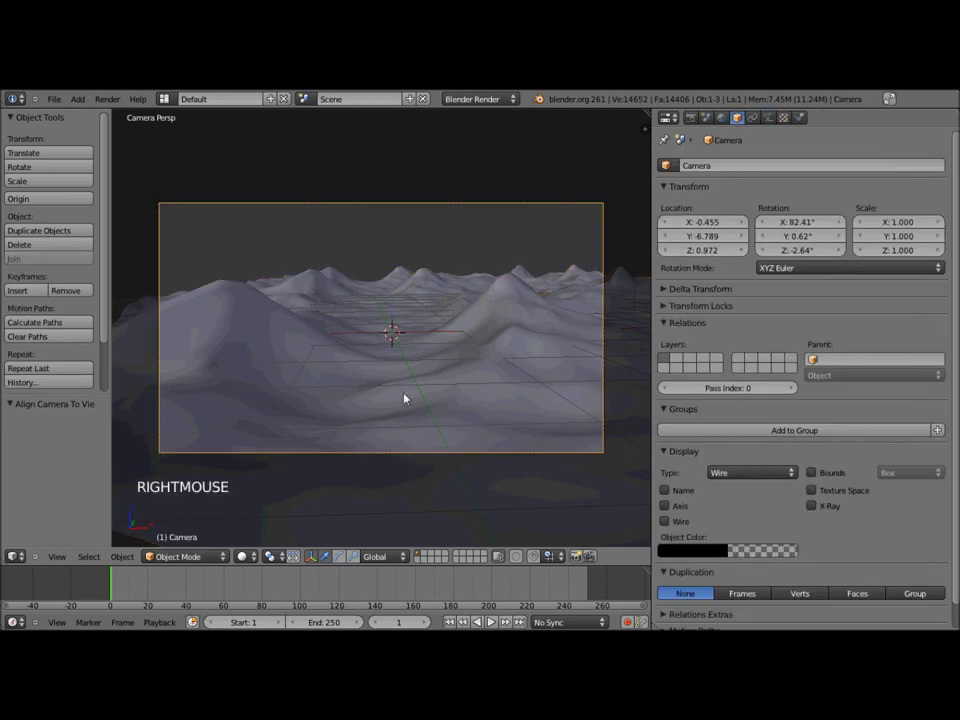
{"action": "key", "text": "g"}
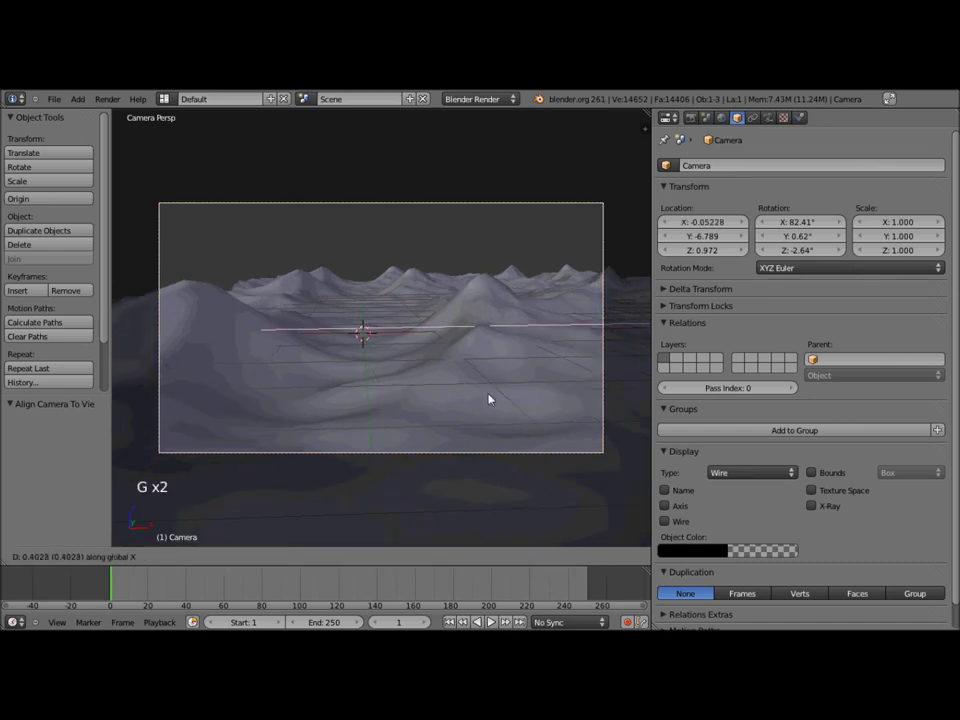
{"action": "left_click", "coordinate": [554, 394]}
{"action": "key", "text": "g"}
{"action": "left_click", "coordinate": [606, 395]}
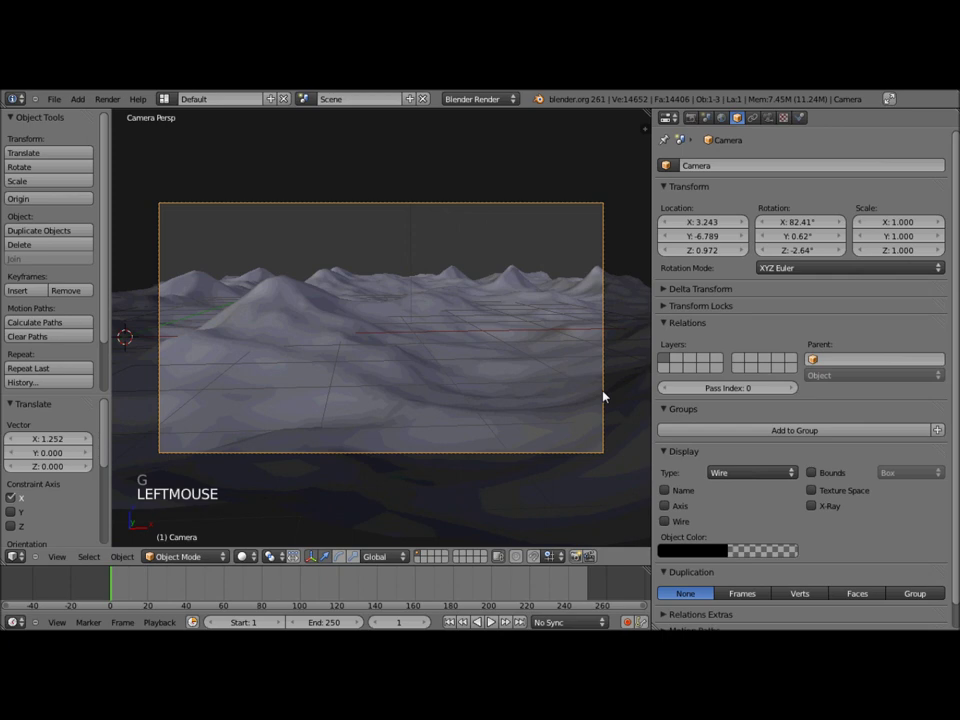
Select the ocean plane and raise its Ocean modifier resolution to 11, then 15.
{"action": "right_click", "coordinate": [460, 404]}
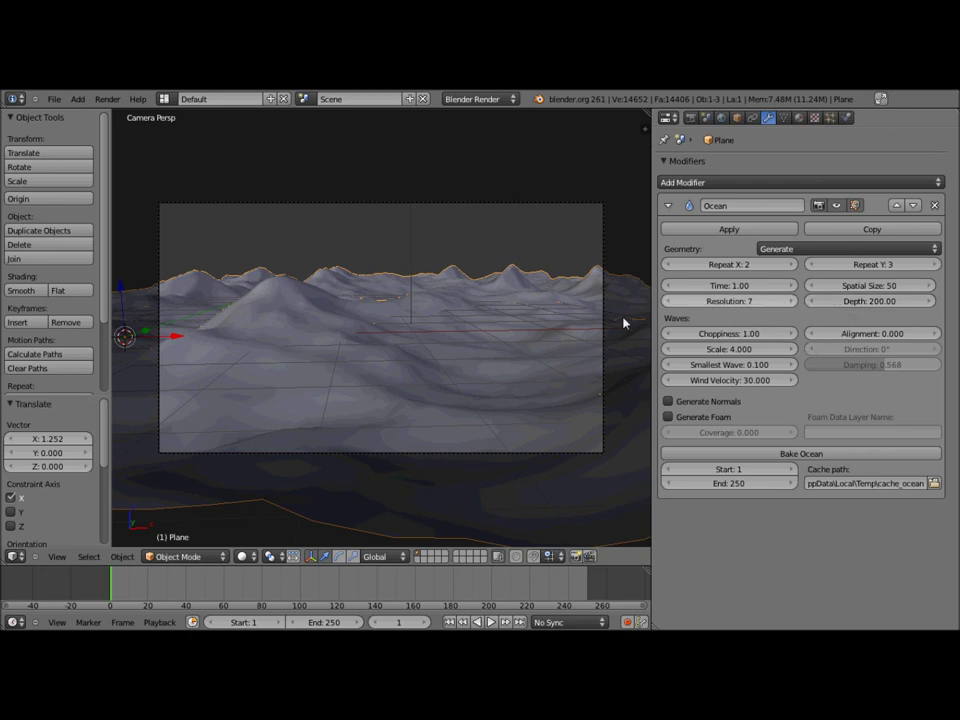
{"action": "middle_click", "coordinate": [465, 352]}
{"action": "scroll", "scroll_direction": "down", "scroll_amount": 3}
{"action": "middle_click", "coordinate": [458, 381]}
{"action": "scroll", "scroll_direction": "up", "scroll_amount": 3}
{"action": "middle_click", "coordinate": [439, 393]}
{"action": "scroll", "scroll_direction": "up", "scroll_amount": 3}
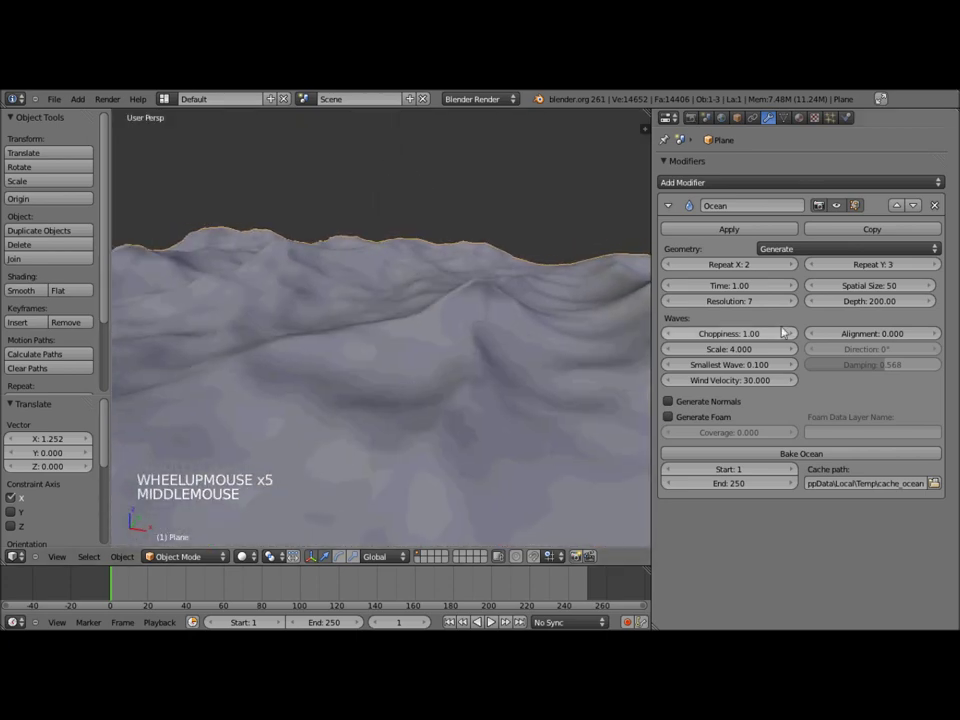
{"action": "left_click", "coordinate": [797, 305]}
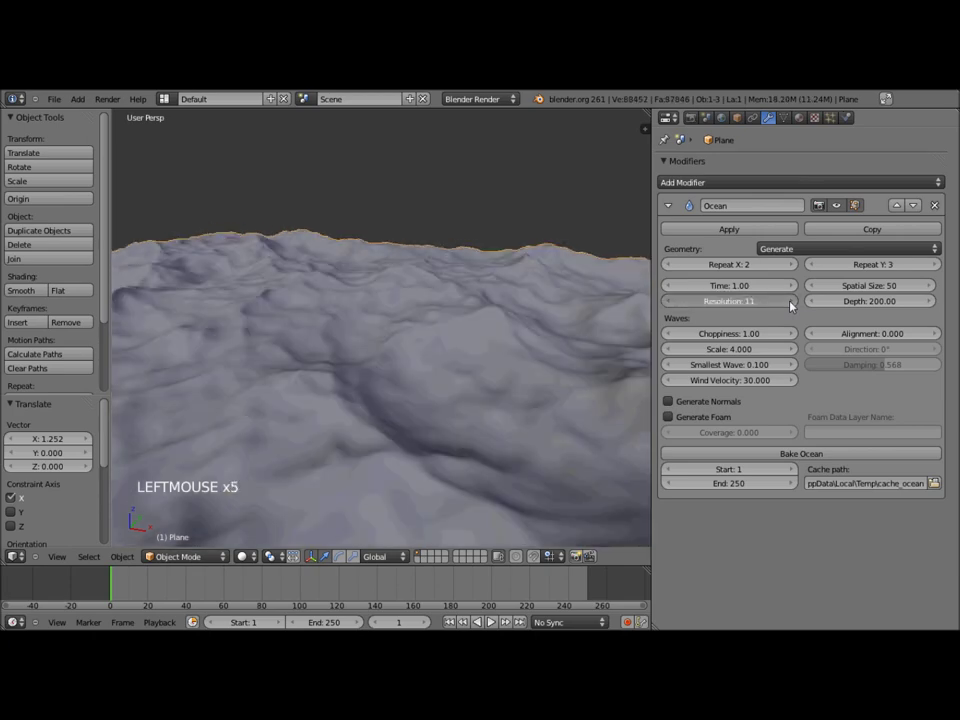
{"action": "left_click", "coordinate": [797, 305]}
Inspect the denser waves, then set the ocean resolution back to 7 for a lighter mesh.
{"action": "middle_click", "coordinate": [520, 350]}
{"action": "scroll", "scroll_direction": "up", "scroll_amount": 3}
{"action": "scroll", "scroll_direction": "down", "scroll_amount": 3}
{"action": "middle_click", "coordinate": [506, 358]}
{"action": "scroll", "scroll_direction": "down", "scroll_amount": 3}
{"action": "middle_click", "coordinate": [487, 371]}
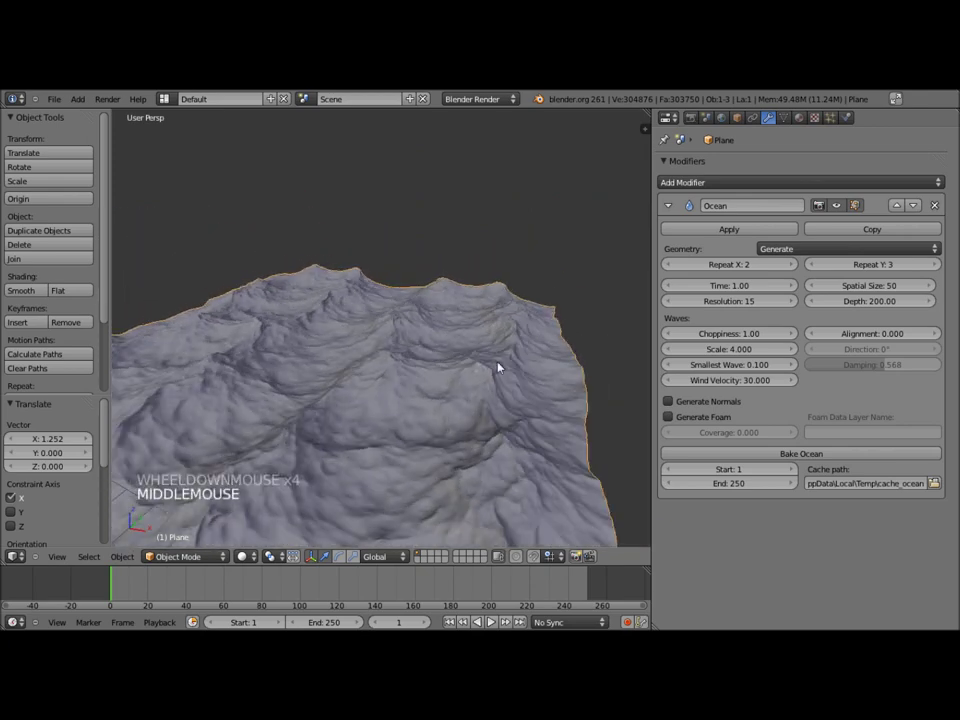
{"action": "middle_click", "coordinate": [353, 371]}
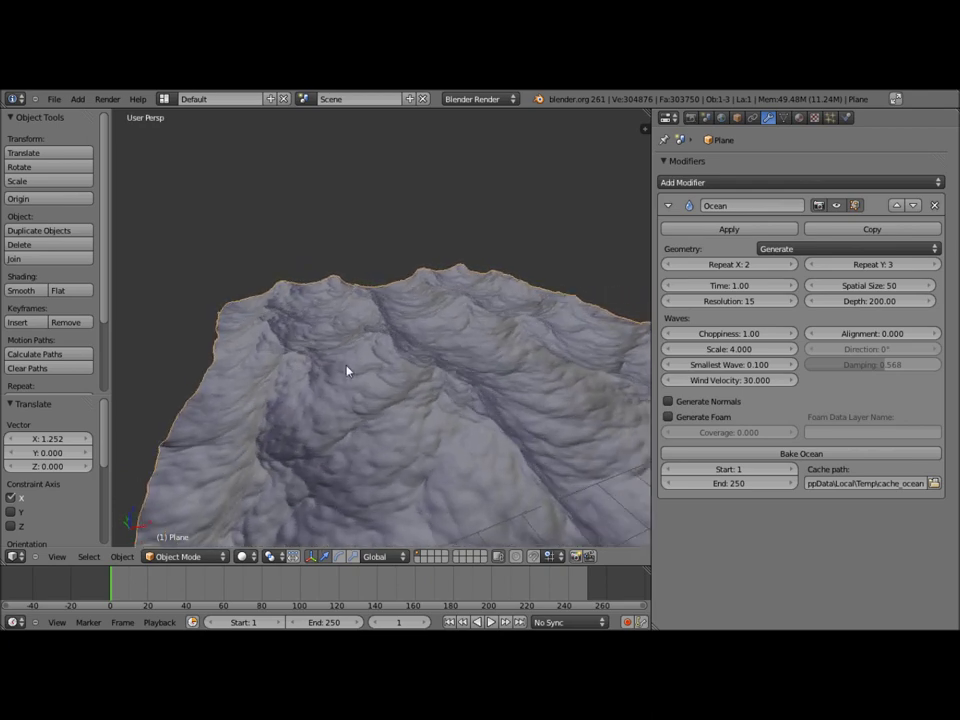
{"action": "middle_click", "coordinate": [397, 403]}
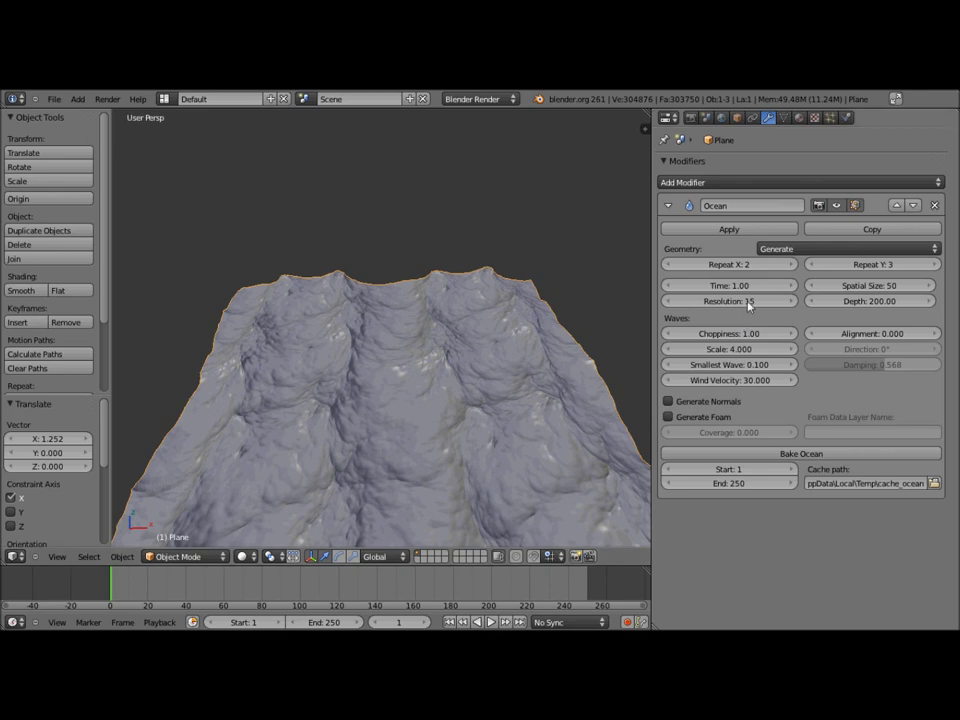
{"action": "left_click", "coordinate": [755, 305]}
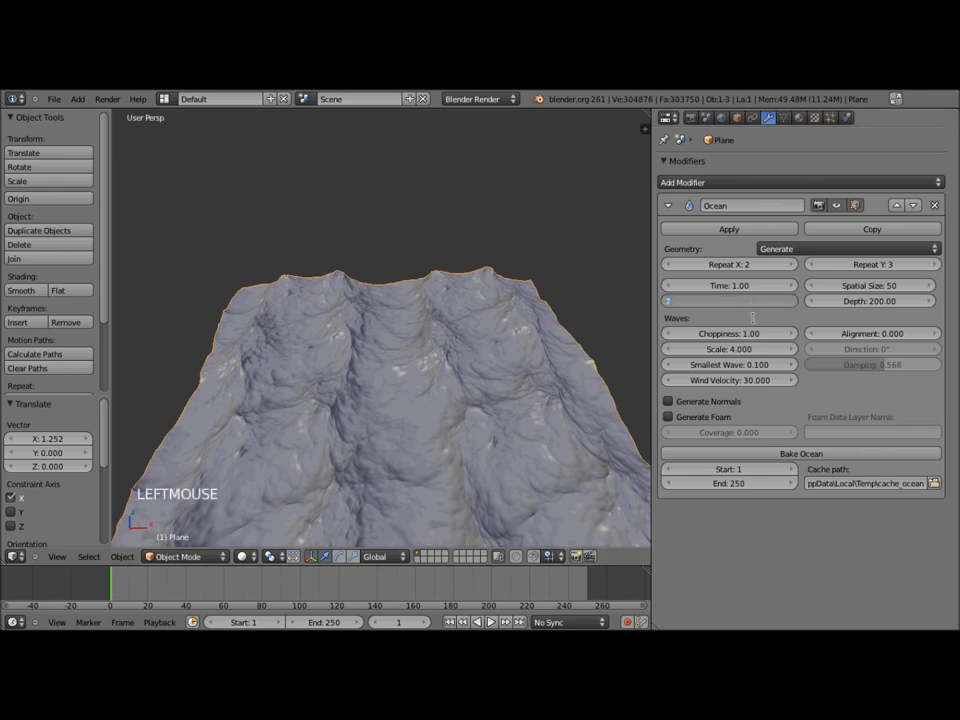
{"action": "middle_click", "coordinate": [310, 429]}
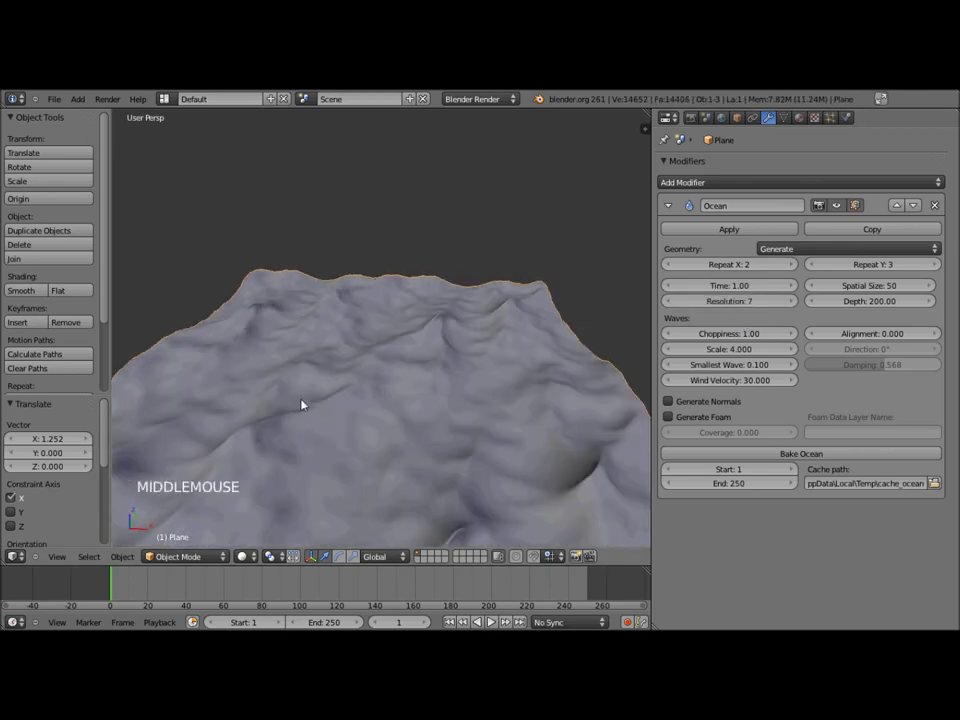
Render the current frame of the ocean, then close the grey render result.
{"action": "key", "text": "KP_0"}
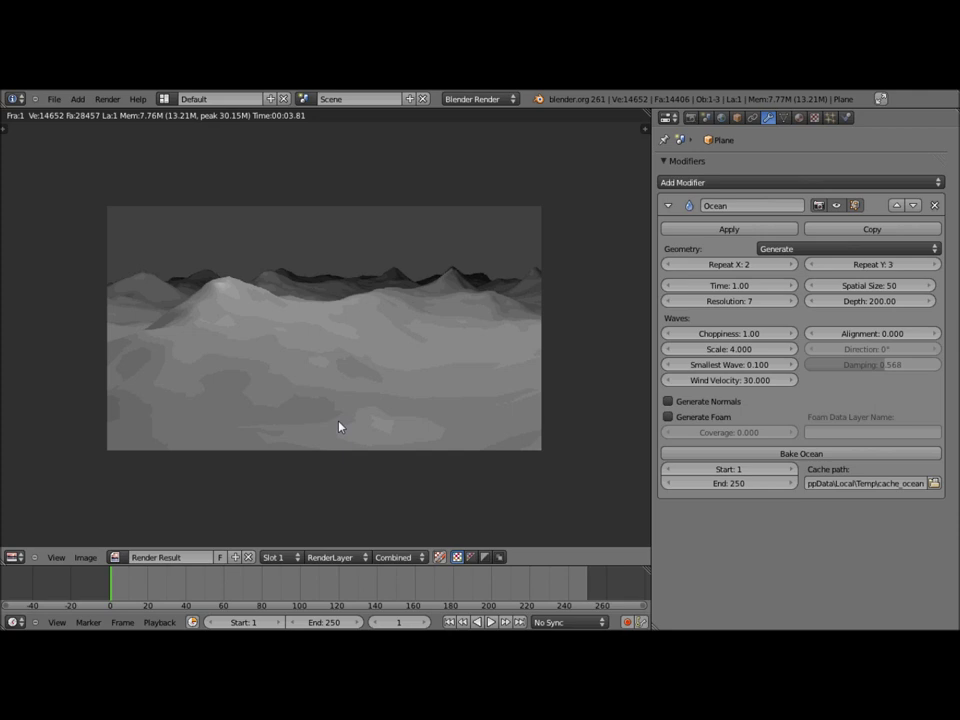
{"action": "key", "text": "Escape"}
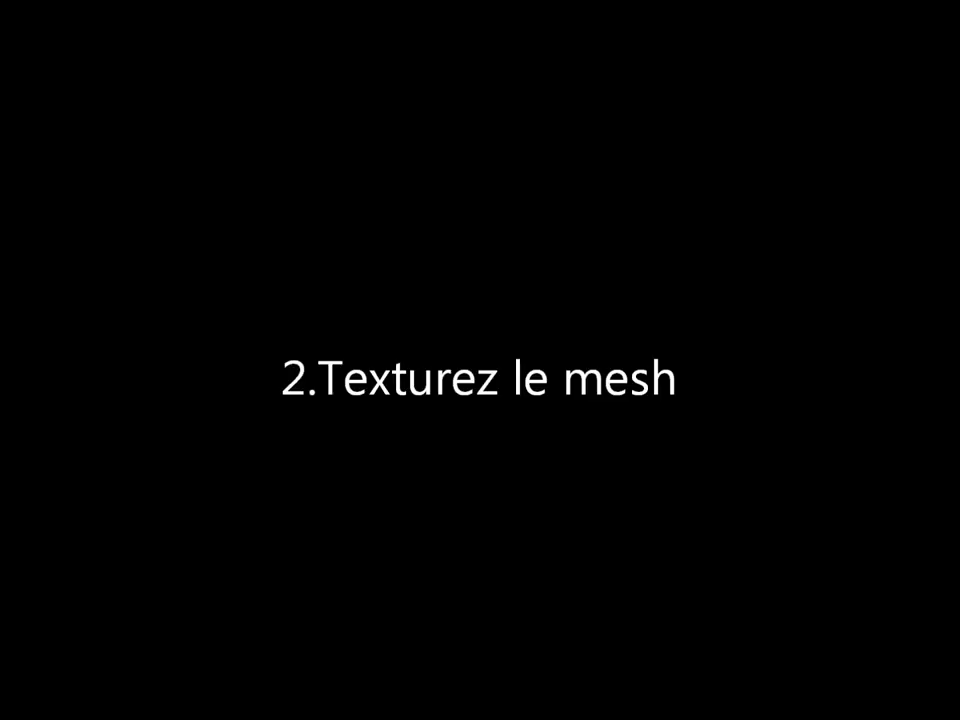
Return the 3D viewport to the camera view of the tiled ocean plane.
{"action": "left_click", "coordinate": [547, 221]}
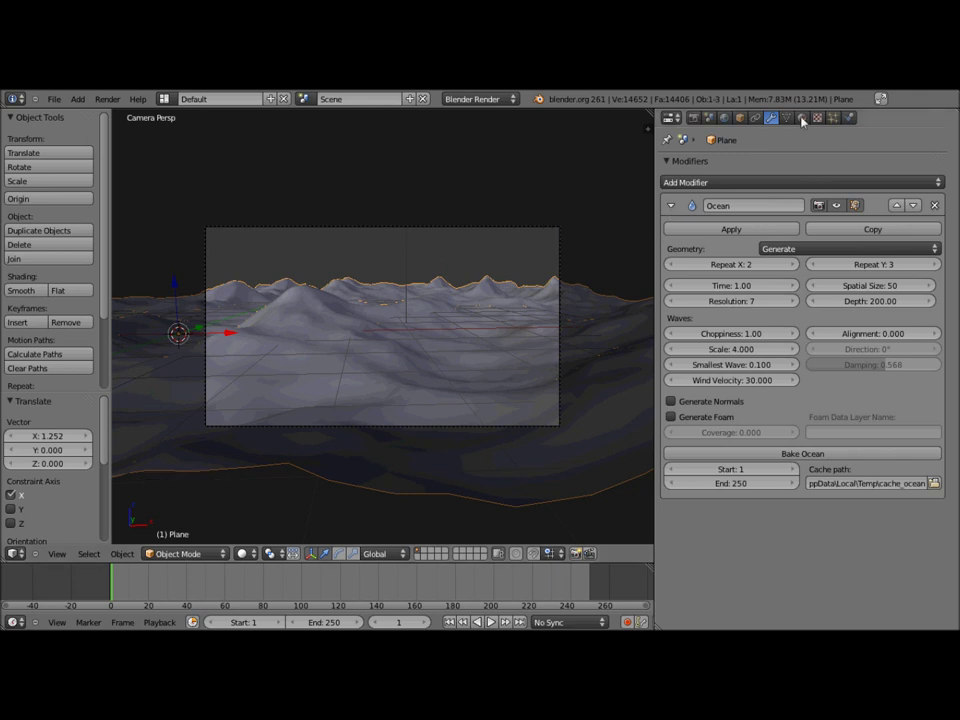
Set Material.001 diffuse intensity 1.0, specular intensity 1.0 and hardness 150.
{"action": "left_click", "coordinate": [811, 121]}
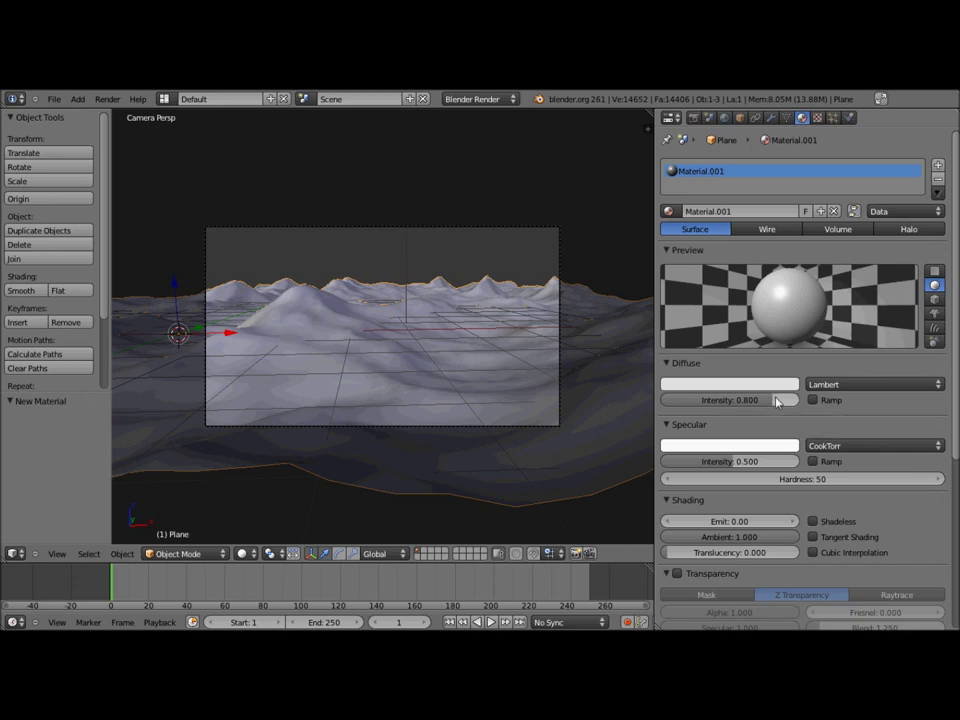
{"action": "left_click", "coordinate": [780, 404]}
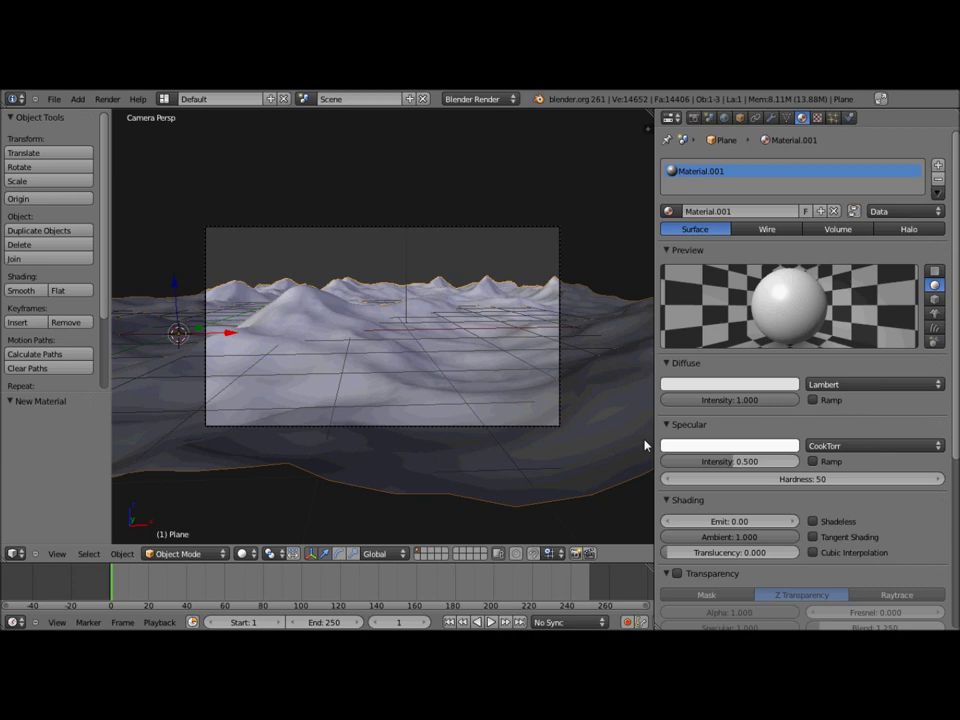
{"action": "left_click", "coordinate": [763, 464]}
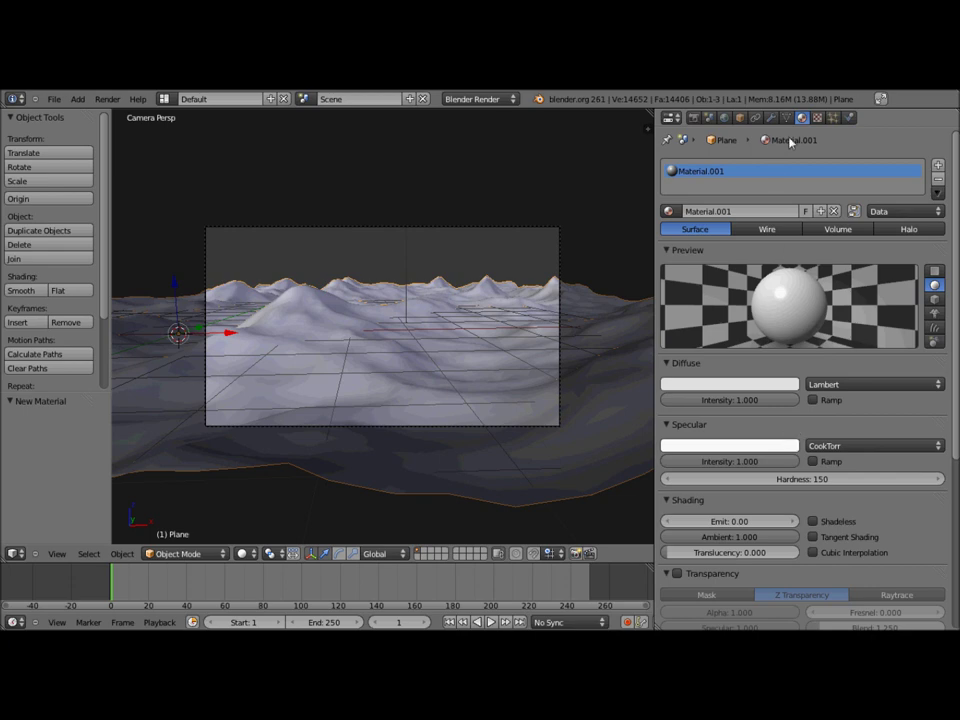
Add a new Blend texture to the material and locate its Colors ramp option.
{"action": "left_click", "coordinate": [823, 124]}
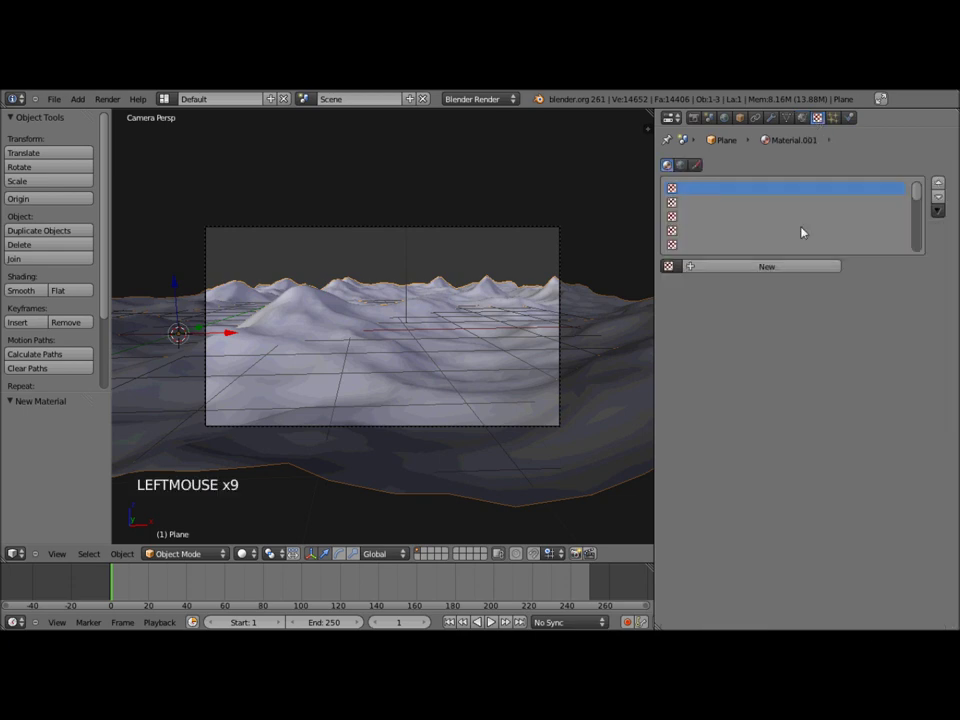
{"action": "left_click", "coordinate": [789, 269]}
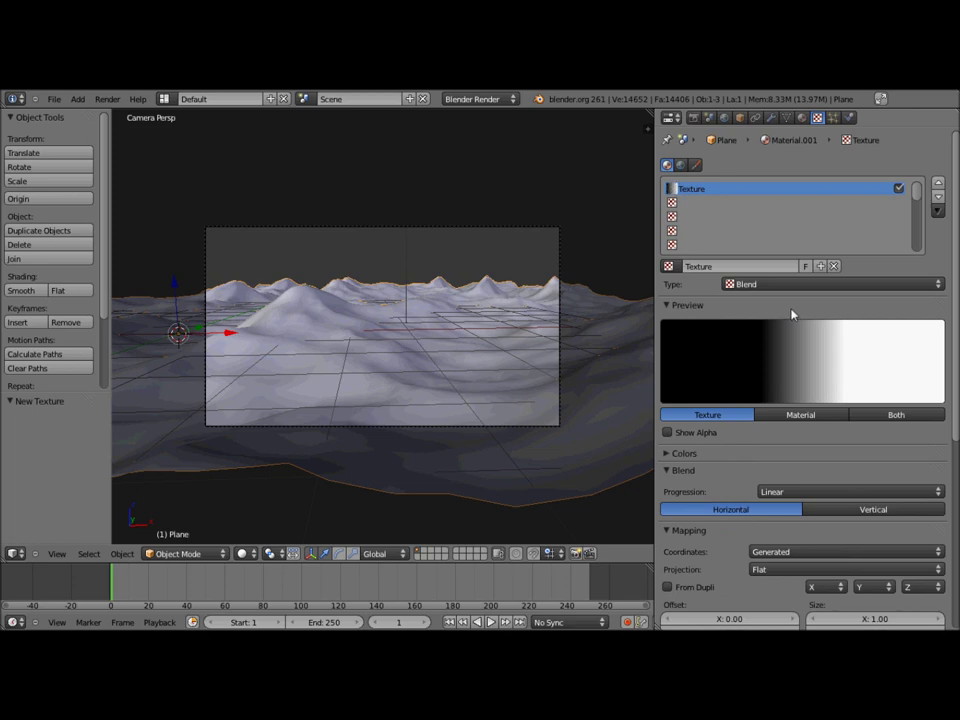
{"action": "scroll", "scroll_direction": "down", "scroll_amount": 3}
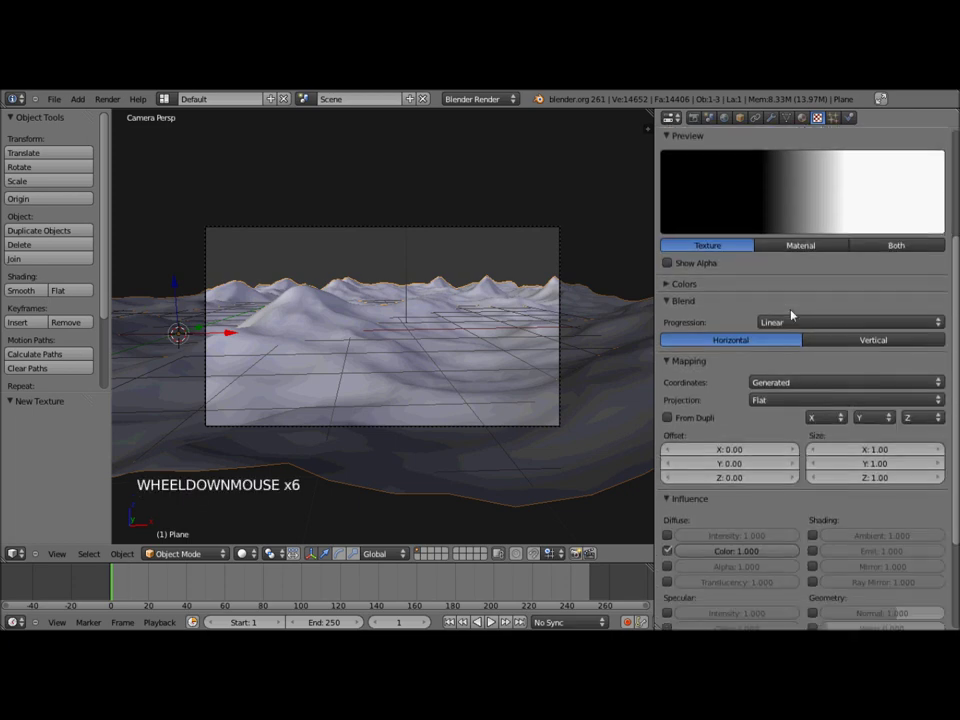
{"action": "scroll", "scroll_direction": "down", "scroll_amount": 3}
{"action": "scroll", "scroll_direction": "up", "scroll_amount": 3}
Enable the colour ramp, make its dark stop dark blue and push it to position 0.997.
{"action": "left_click", "coordinate": [673, 343]}
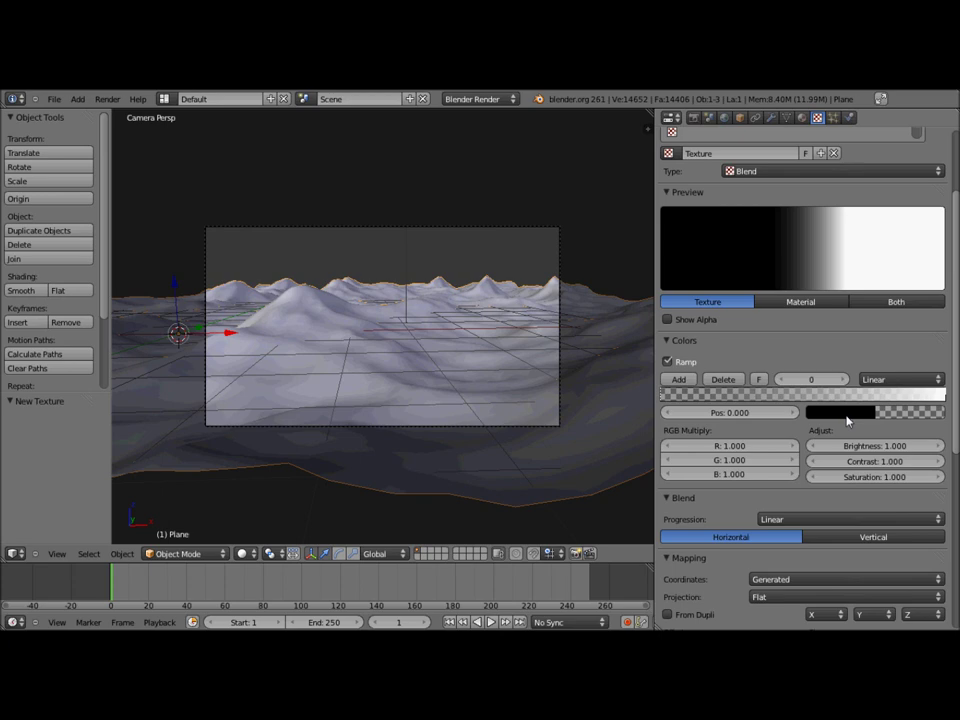
{"action": "left_click", "coordinate": [854, 419]}
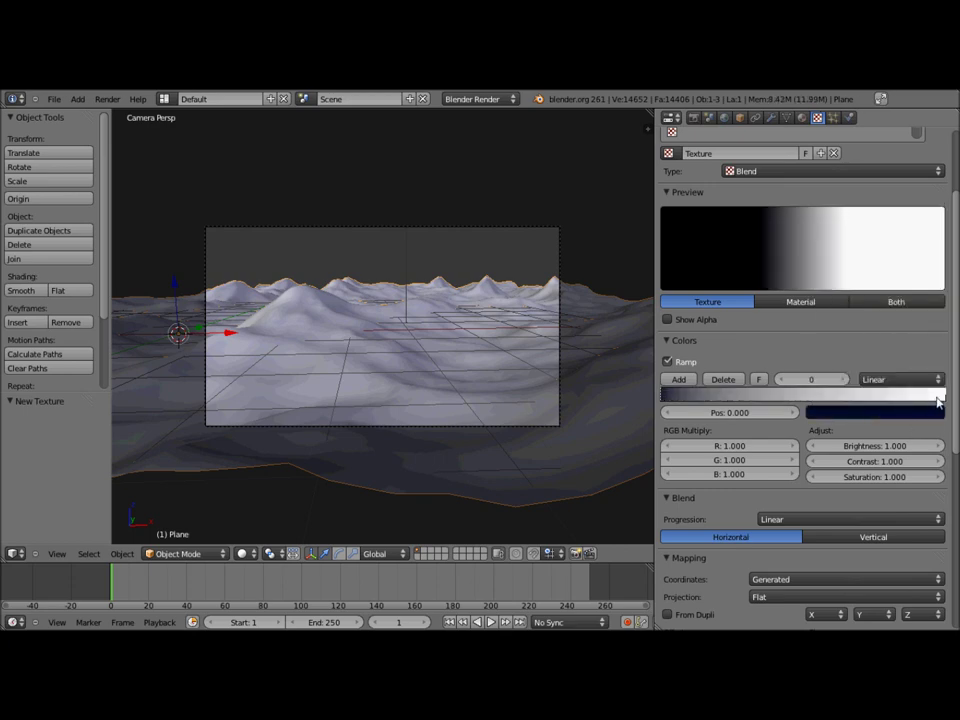
{"action": "left_click", "coordinate": [948, 402]}
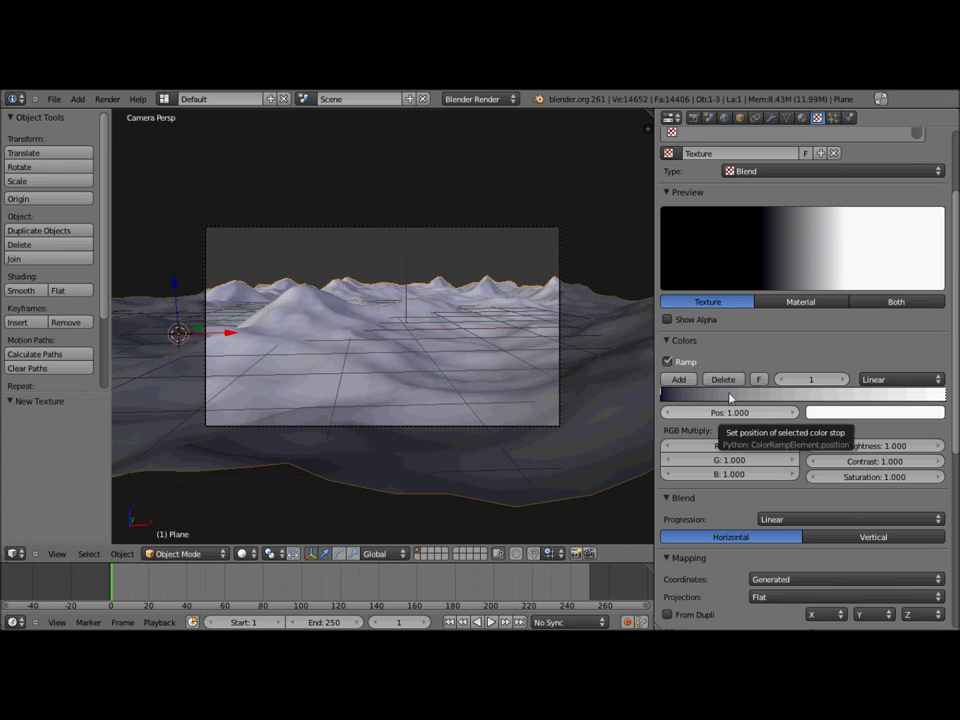
{"action": "left_click", "coordinate": [667, 401]}
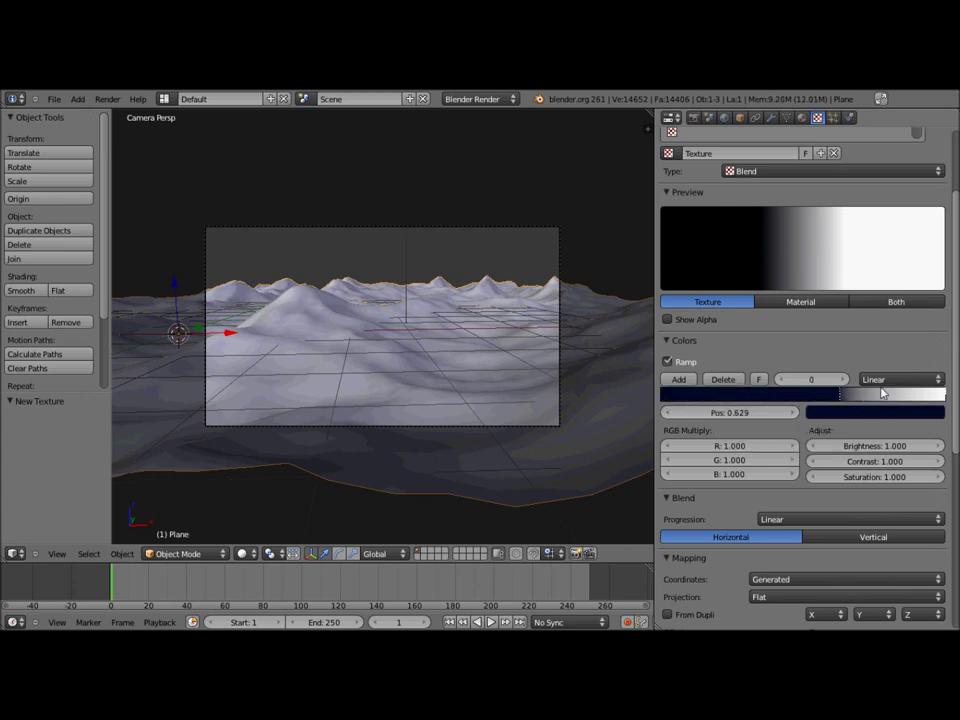
{"action": "left_click", "coordinate": [729, 419]}
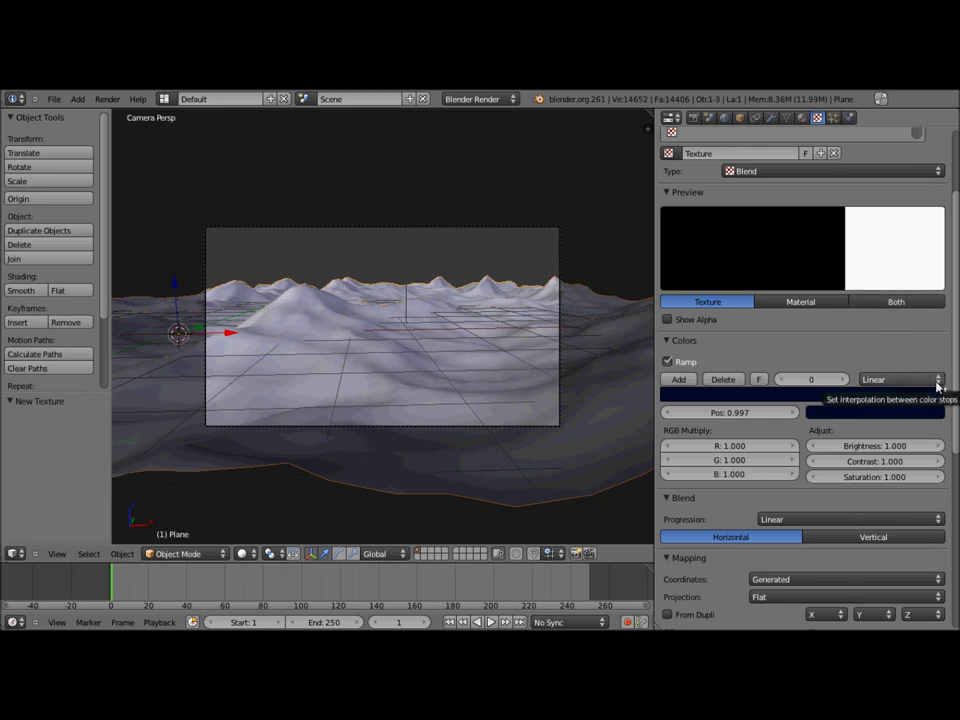
Set the ramp interpolation to B-Spline and the texture contrast to 0.400.
{"action": "left_click", "coordinate": [939, 385]}
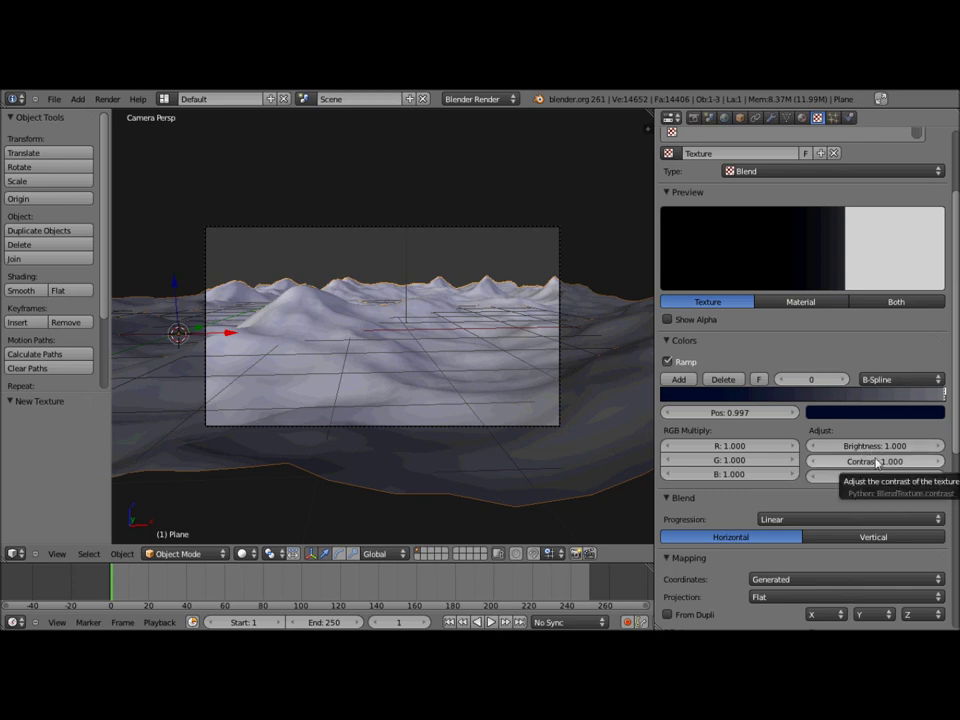
{"action": "left_click", "coordinate": [880, 466]}
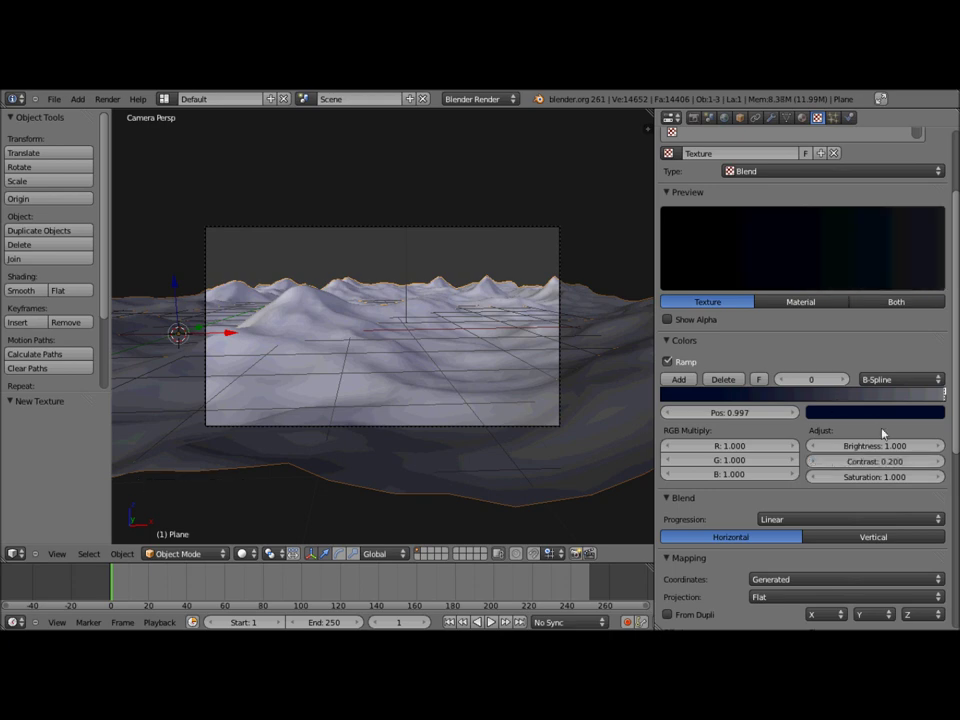
{"action": "left_click", "coordinate": [869, 467]}
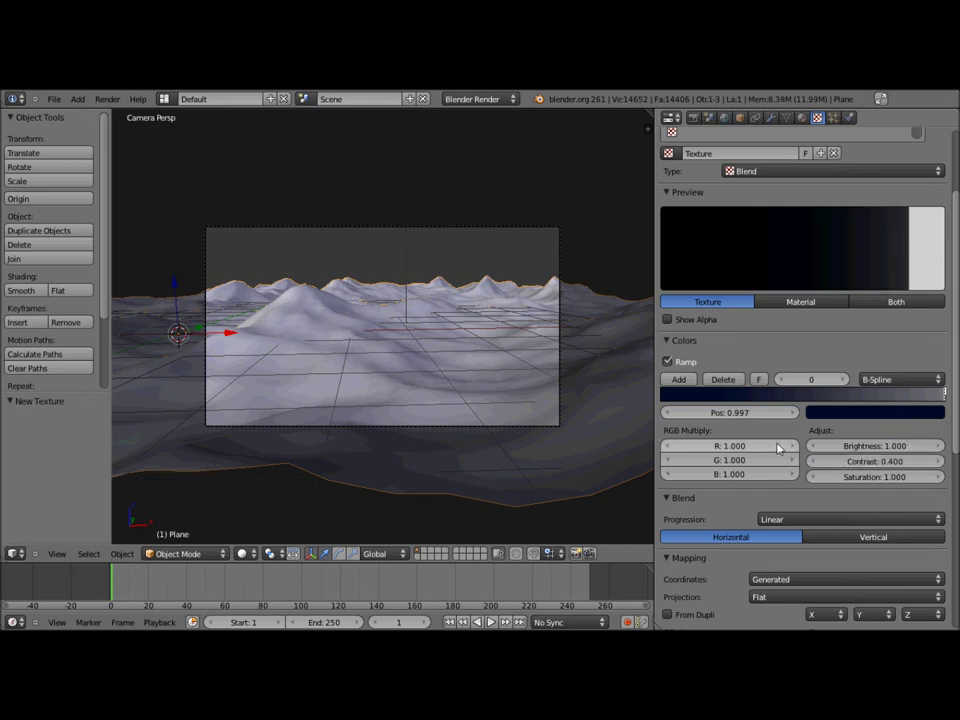
Test-render the ocean with the new texture and close the result.
{"action": "scroll", "scroll_direction": "down", "scroll_amount": 3}
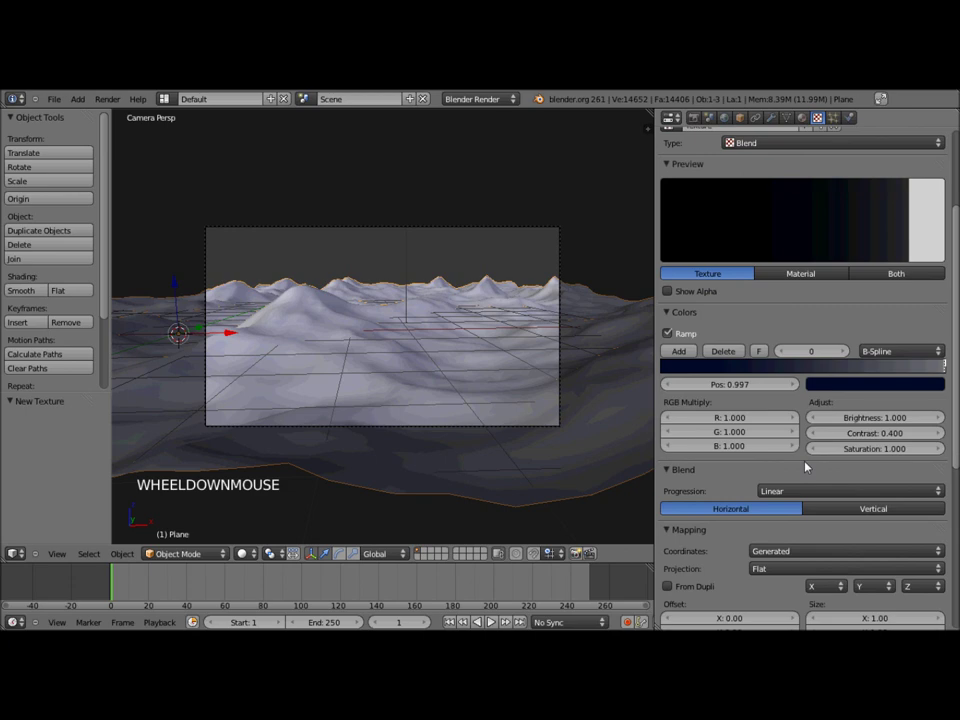
{"action": "scroll", "scroll_direction": "down", "scroll_amount": 3}
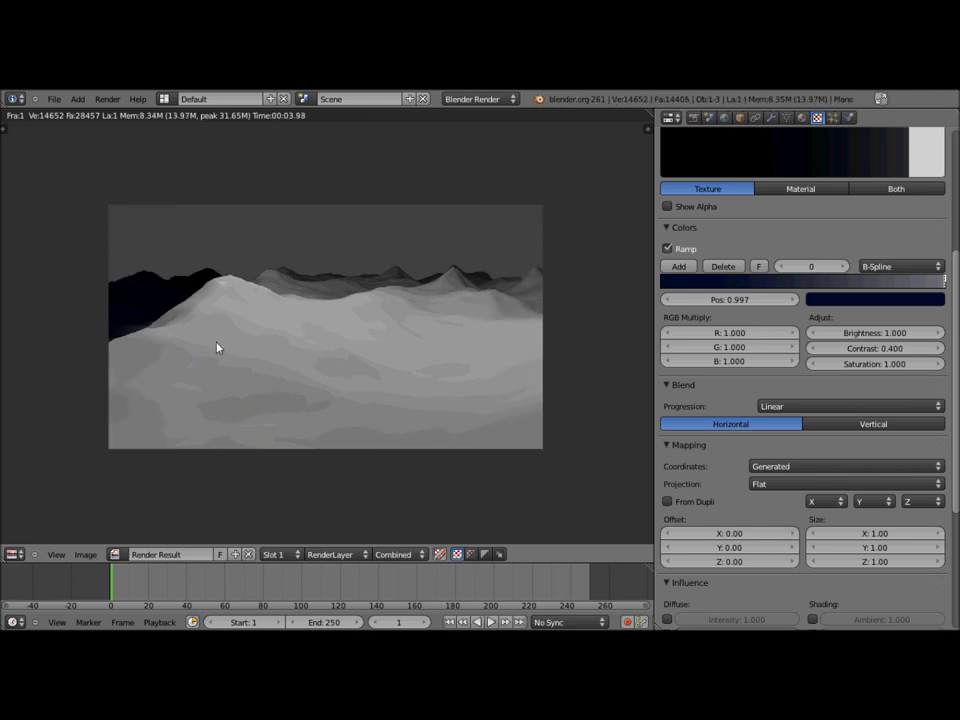
{"action": "key", "text": "Escape"}
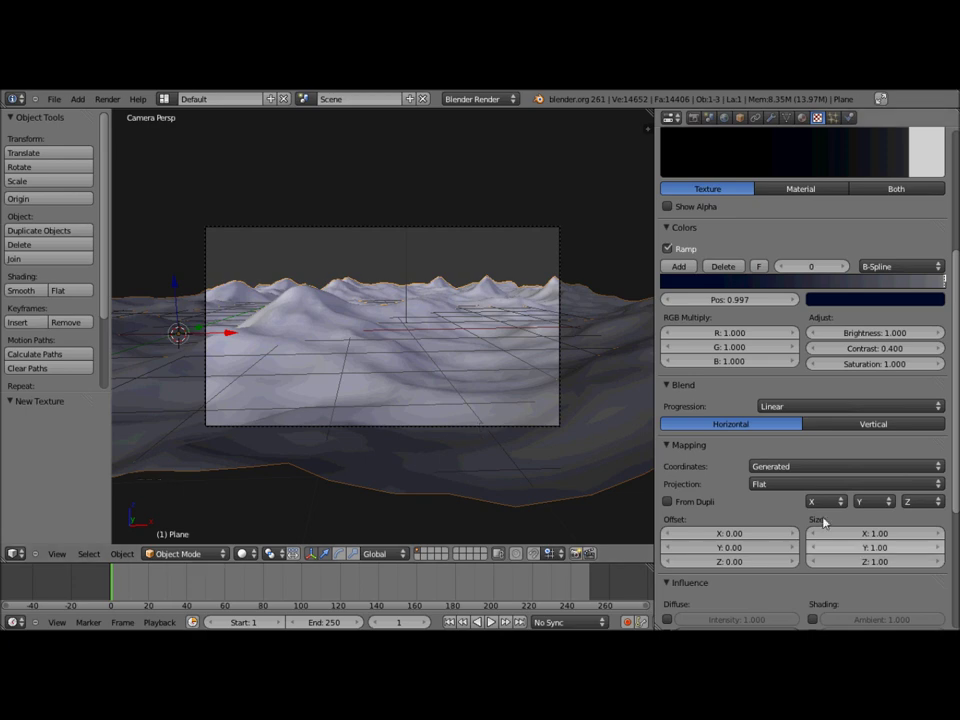
Scroll the texture panel down to the influence settings showing diffuse colour at 1.000.
{"action": "scroll", "scroll_direction": "down", "scroll_amount": 3}
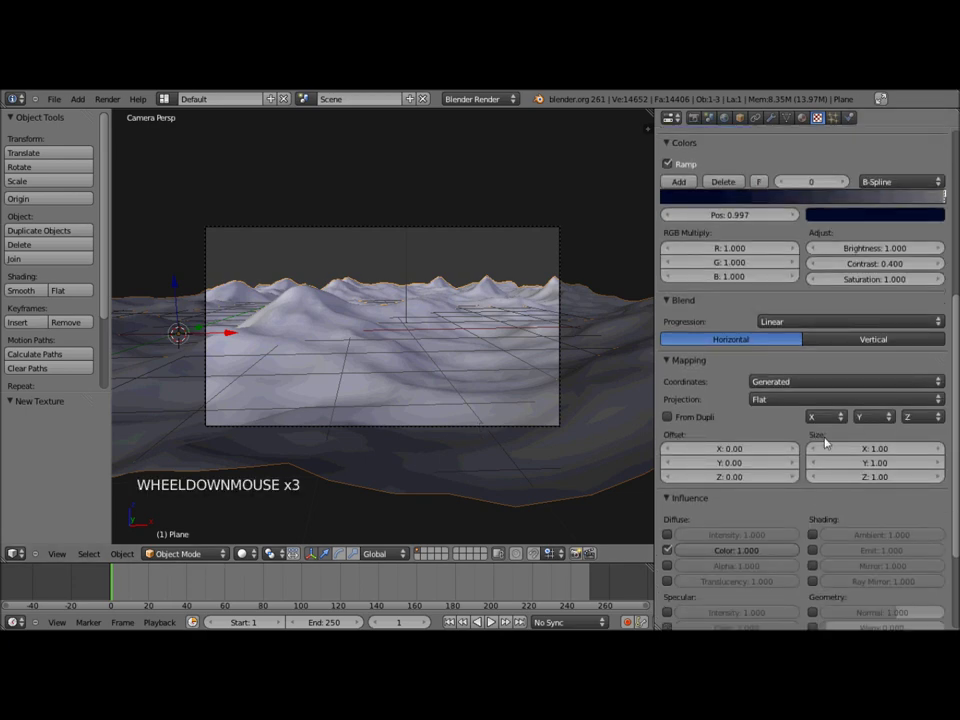
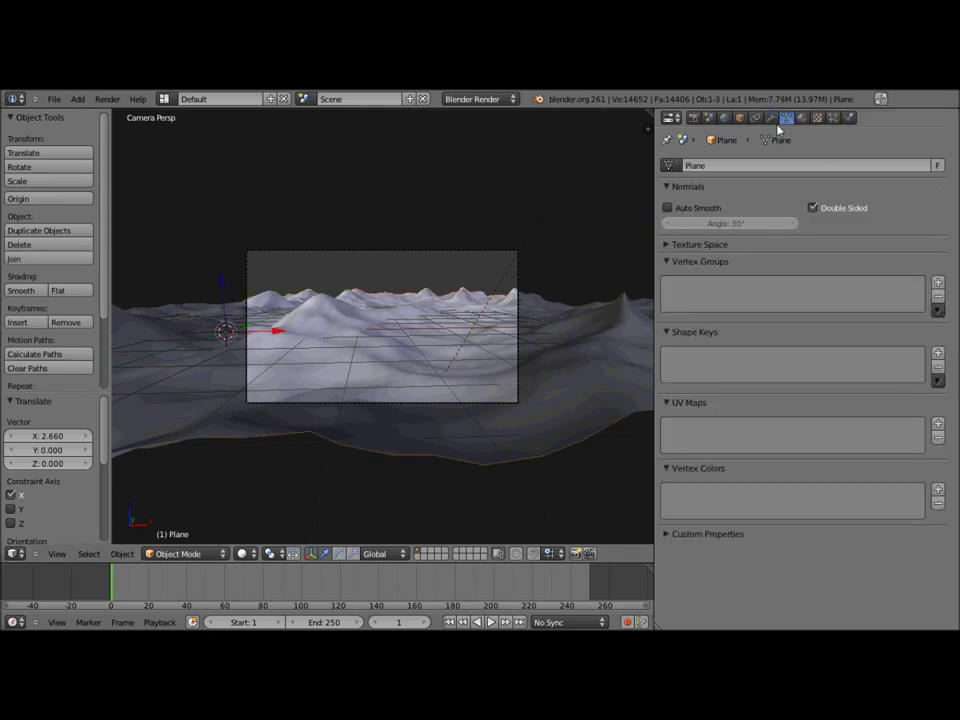
Raise the plane's Ocean modifier Resolution to 18 for a denser wave mesh.
{"action": "left_click", "coordinate": [774, 121]}
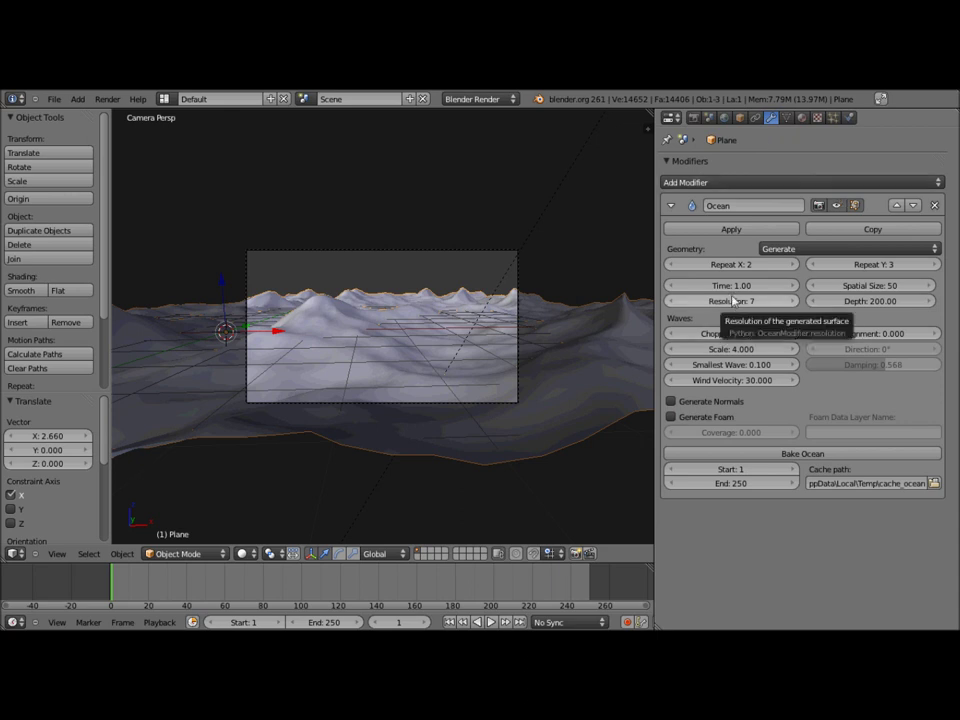
{"action": "left_click", "coordinate": [735, 299]}
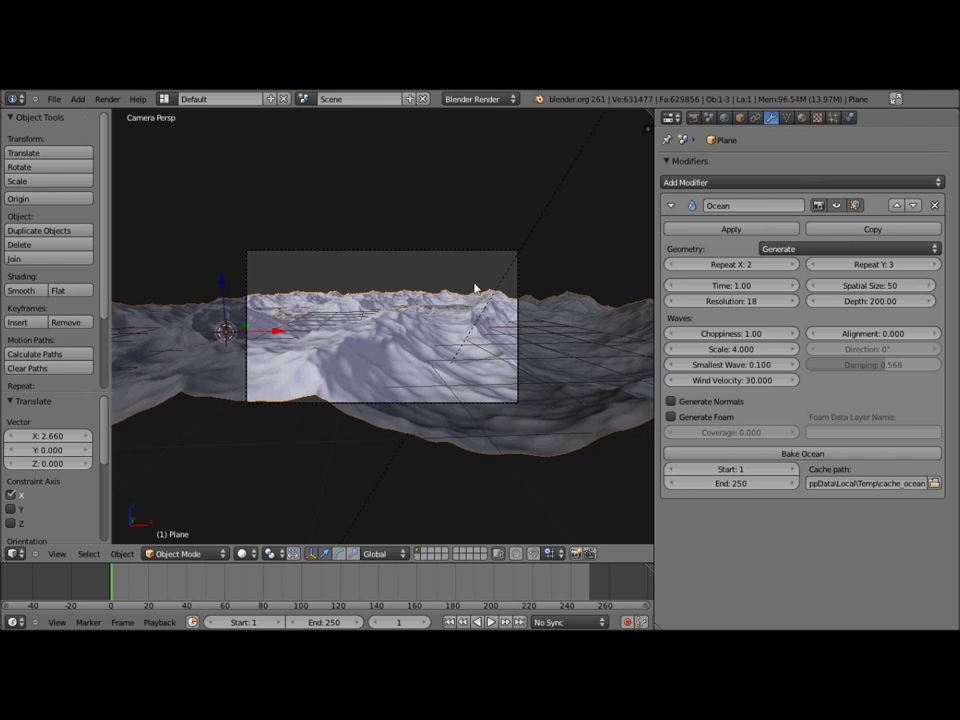
Move the camera to about X 2.76, Z 1.33 so it looks across the ocean.
{"action": "right_click", "coordinate": [477, 286]}
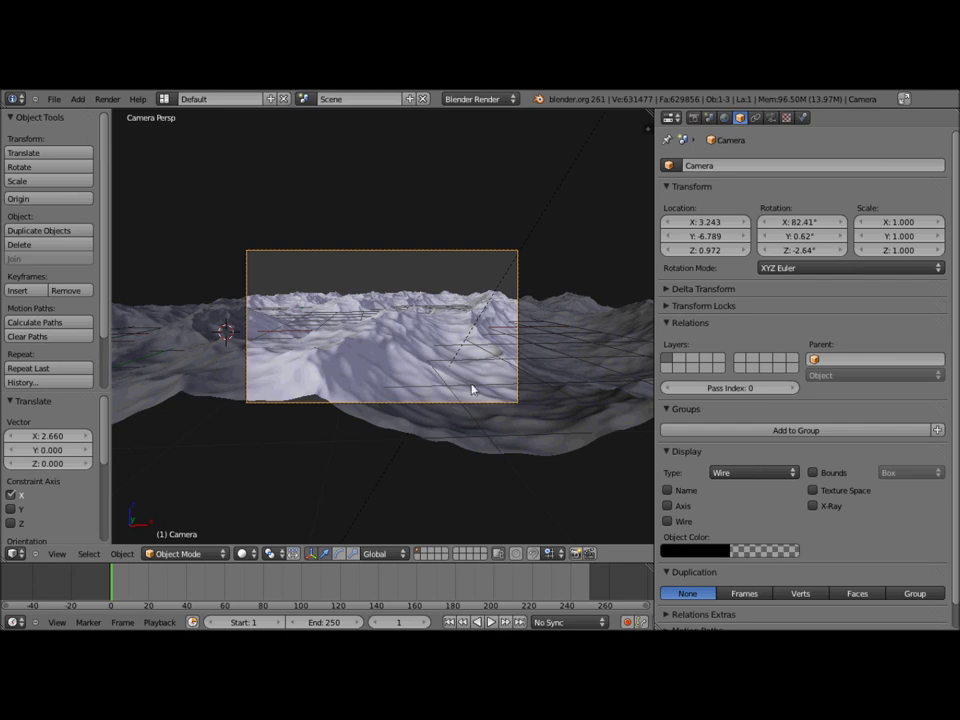
{"action": "key", "text": "g"}
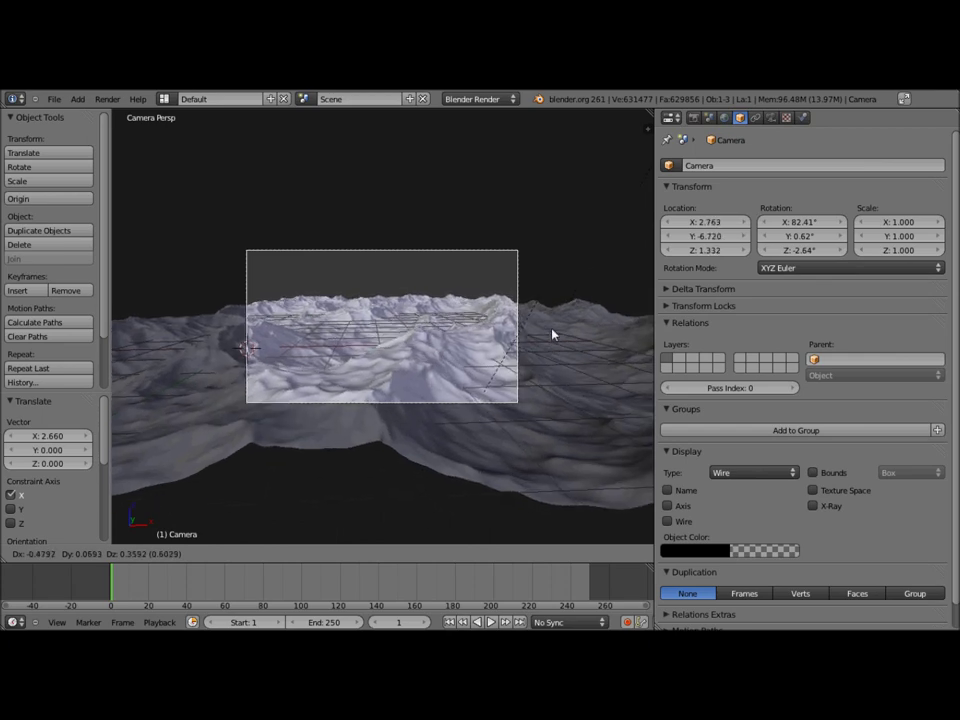
{"action": "left_click", "coordinate": [555, 333]}
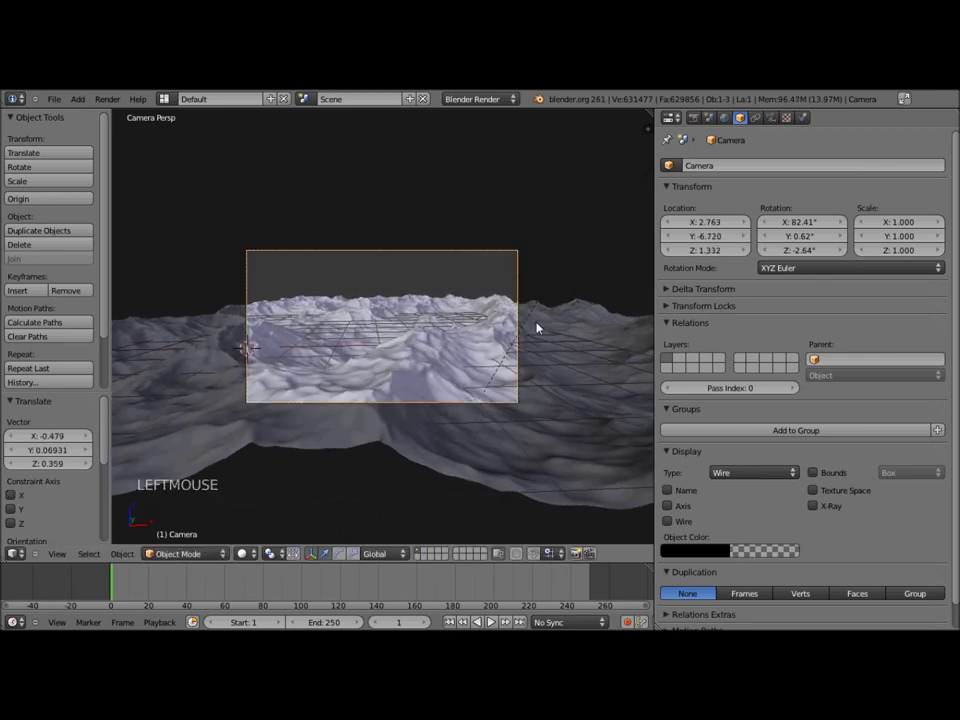
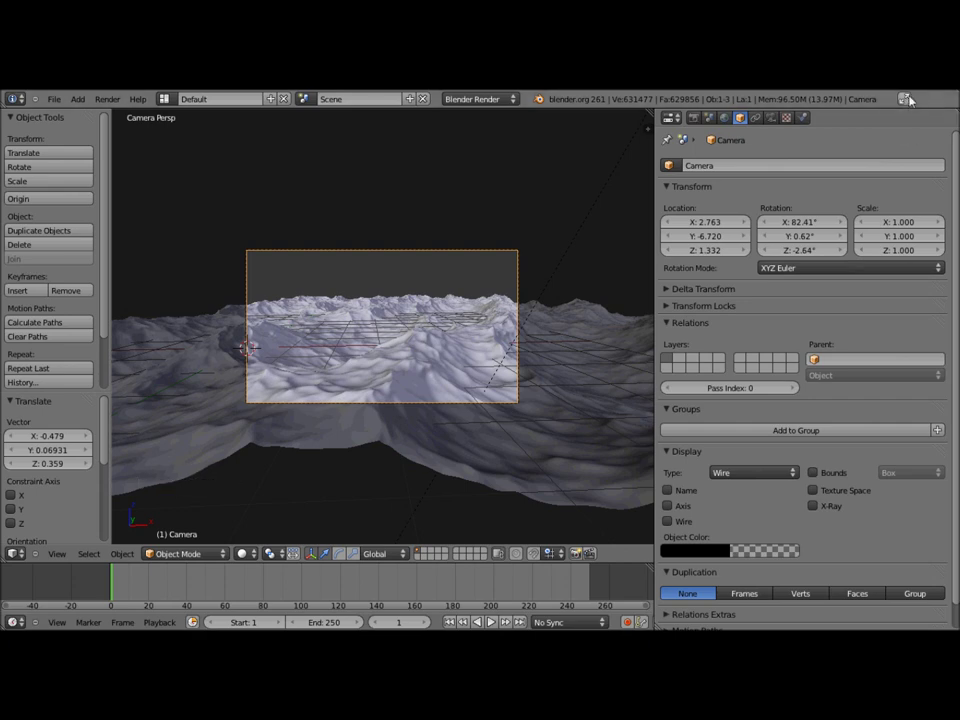
Reselect the ocean plane and start editing its Ocean Resolution from 18 toward 7.
{"action": "left_click", "coordinate": [898, 131]}
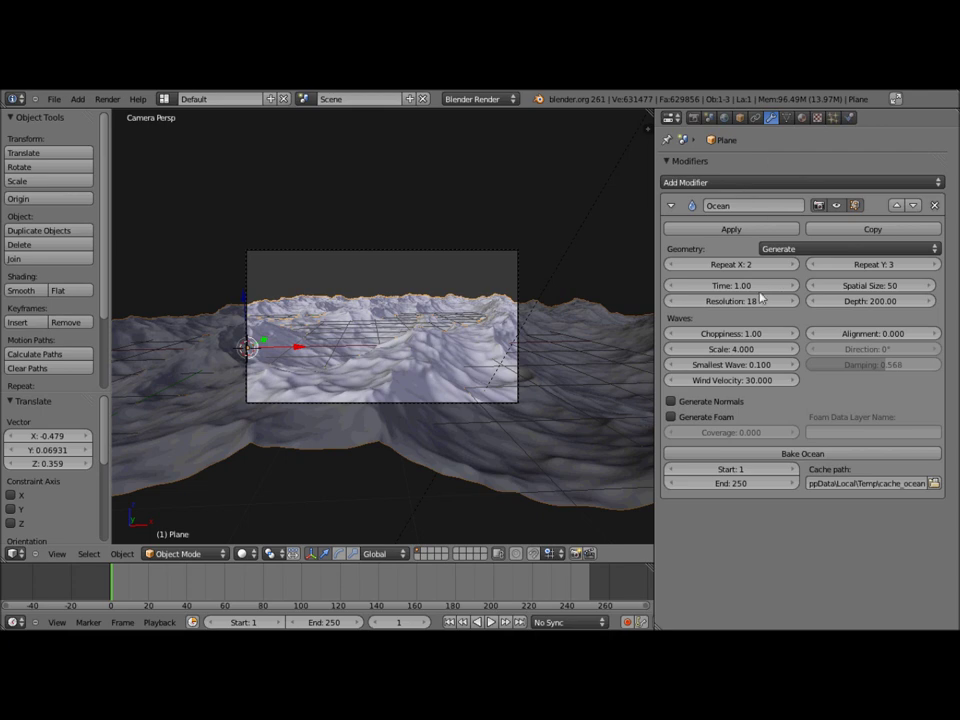
{"action": "left_click", "coordinate": [760, 306]}
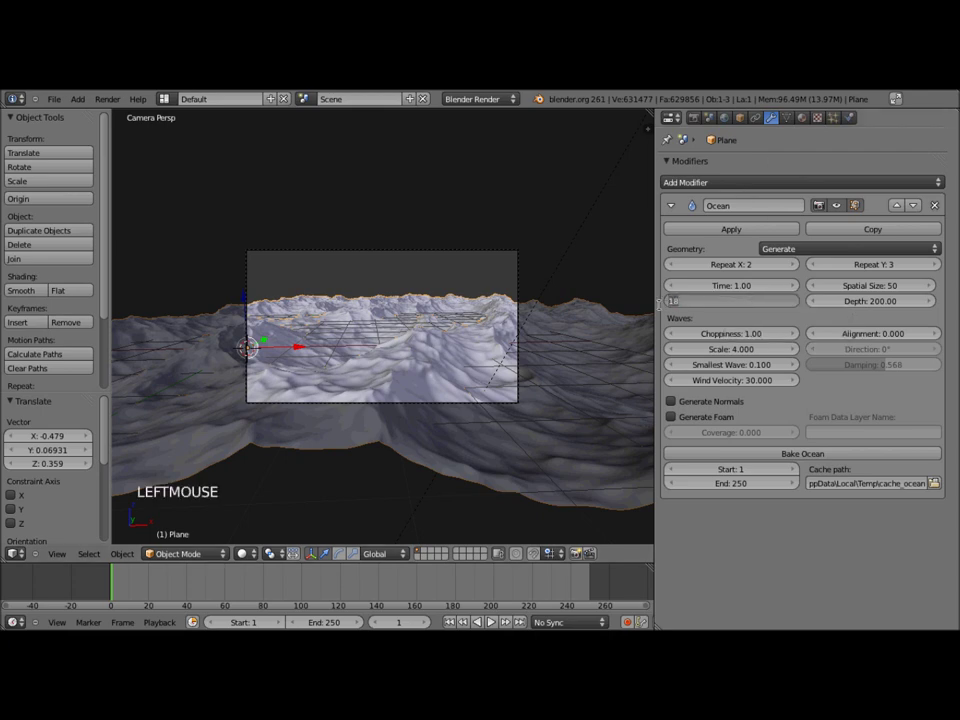
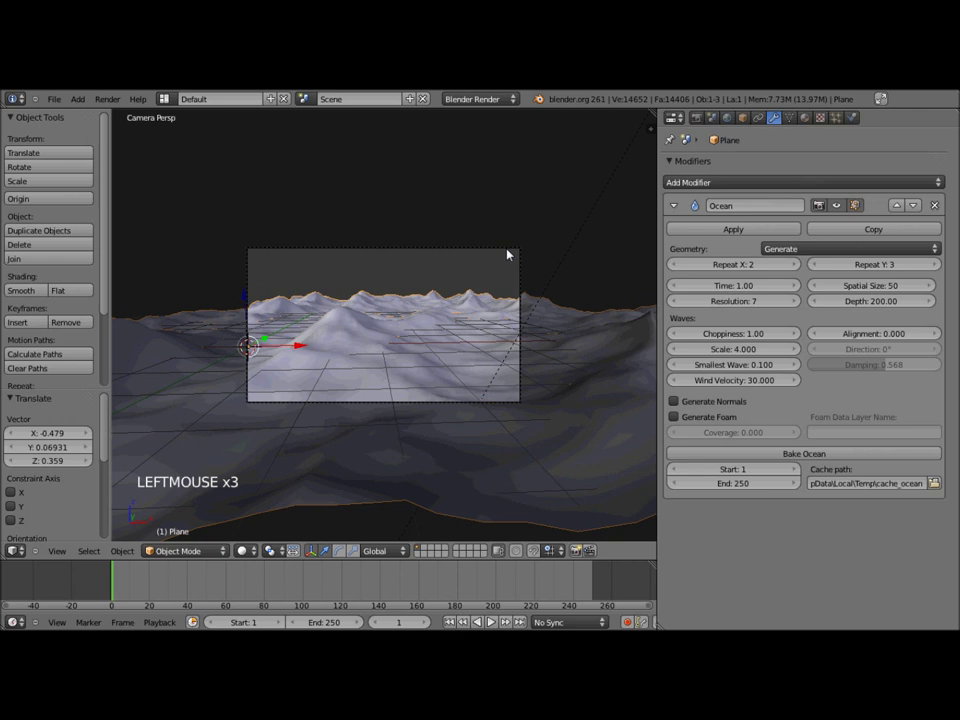
Commit Resolution 7, then orbit and zoom around the plane to inspect the waves up close.
{"action": "left_click", "coordinate": [807, 264]}
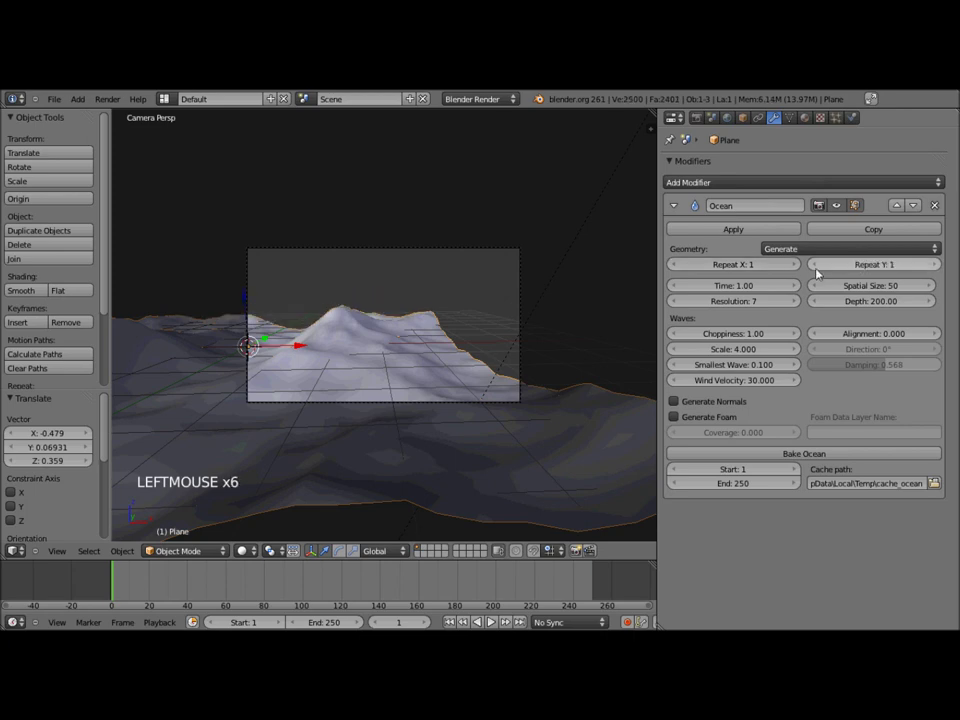
{"action": "middle_click", "coordinate": [345, 349]}
{"action": "middle_click", "coordinate": [350, 370]}
{"action": "scroll", "scroll_direction": "down", "scroll_amount": 3}
{"action": "middle_click", "coordinate": [455, 347]}
{"action": "middle_click", "coordinate": [448, 340]}
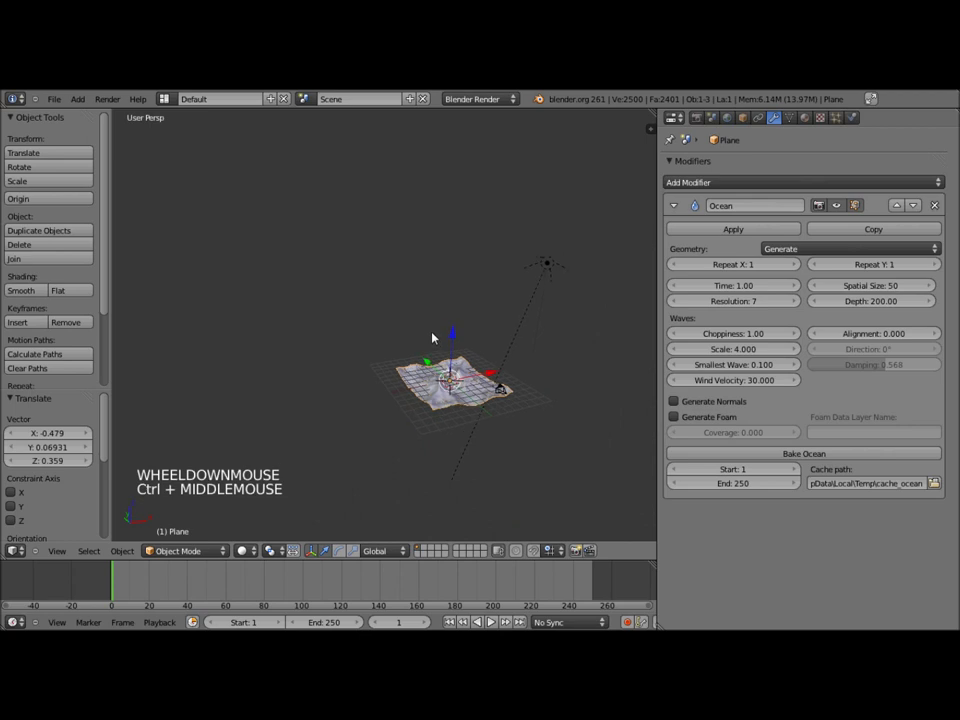
{"action": "middle_click", "coordinate": [478, 358]}
{"action": "scroll", "scroll_direction": "up", "scroll_amount": 3}
{"action": "middle_click", "coordinate": [467, 347]}
{"action": "scroll", "scroll_direction": "up", "scroll_amount": 3}
{"action": "middle_click", "coordinate": [442, 347]}
{"action": "scroll", "scroll_direction": "down", "scroll_amount": 3}
{"action": "middle_click", "coordinate": [447, 330]}
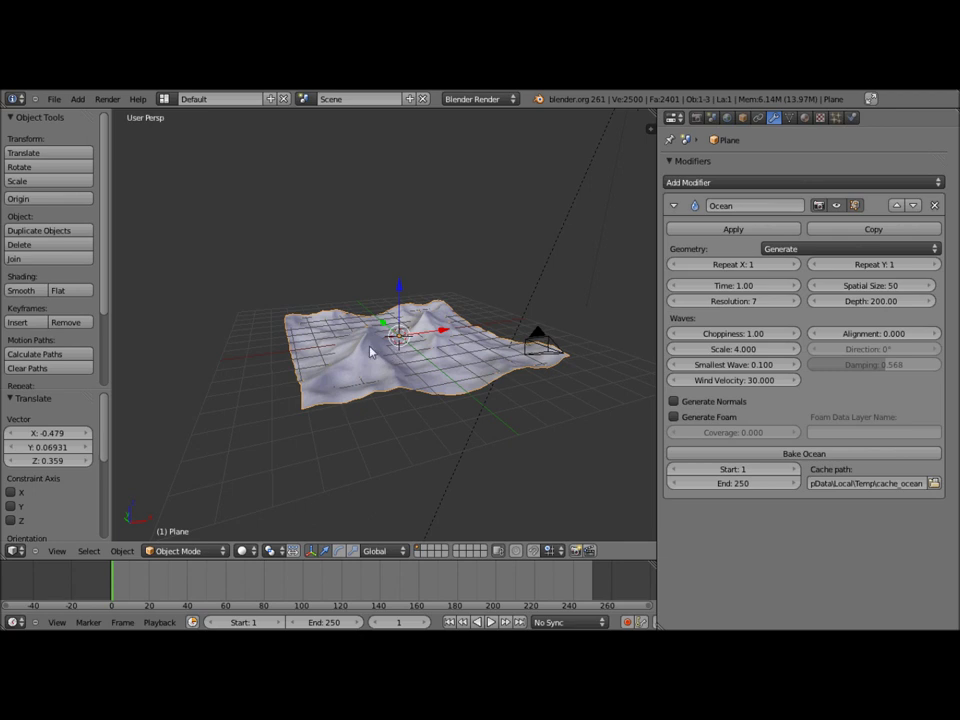
{"action": "scroll", "scroll_direction": "up", "scroll_amount": 3}
{"action": "middle_click", "coordinate": [395, 371]}
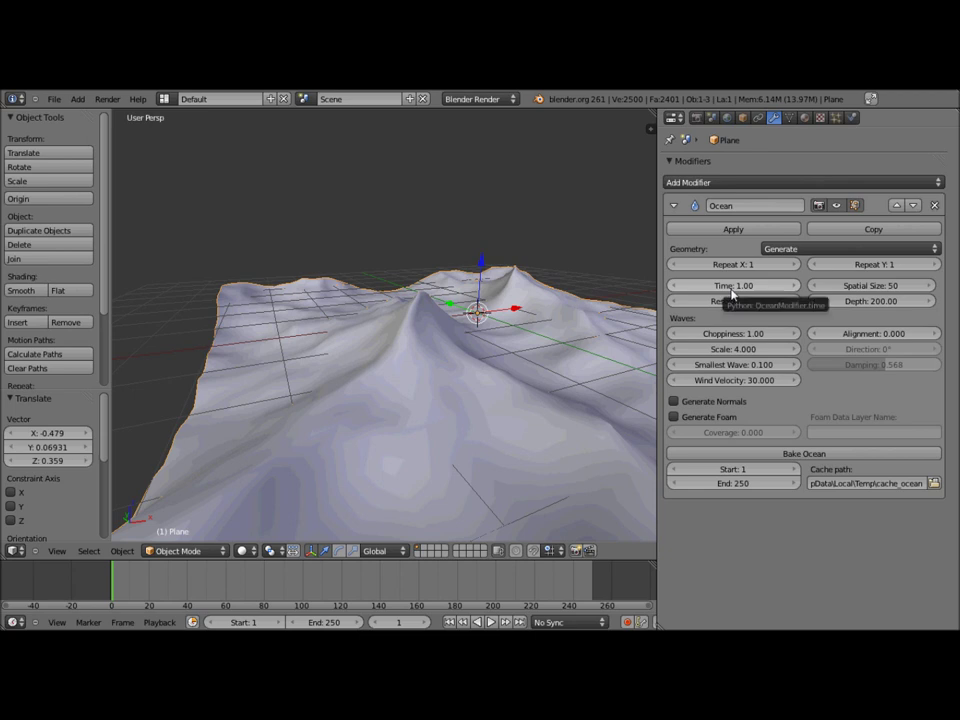
Keyframe the Ocean Time at frame 1, then set Time to 10 and keyframe it at frame 250.
{"action": "right_click", "coordinate": [739, 293]}
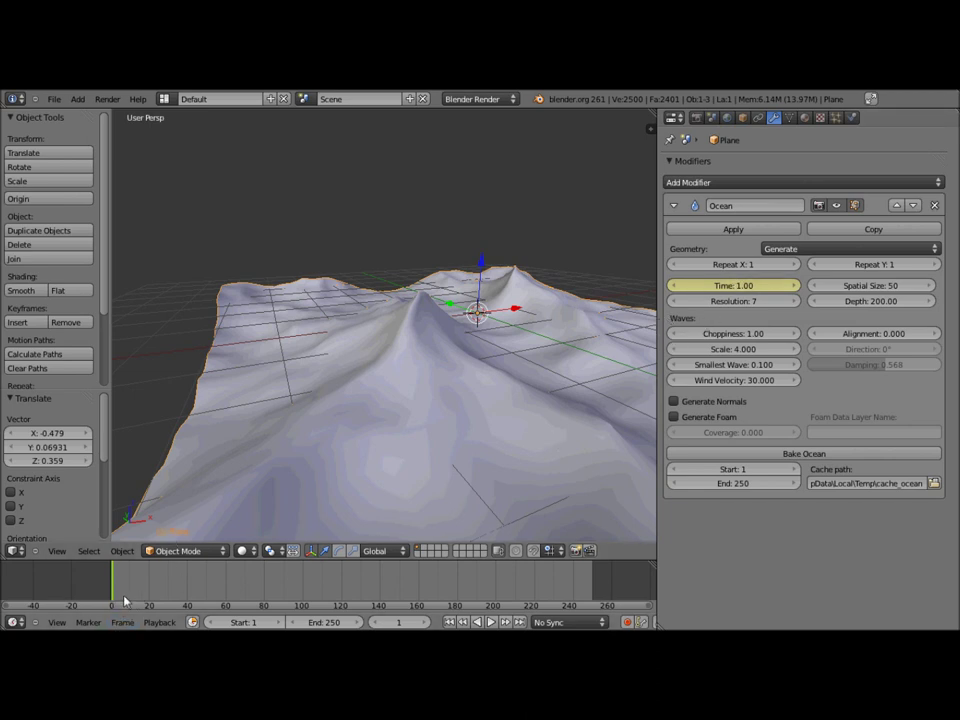
{"action": "left_click", "coordinate": [127, 599]}
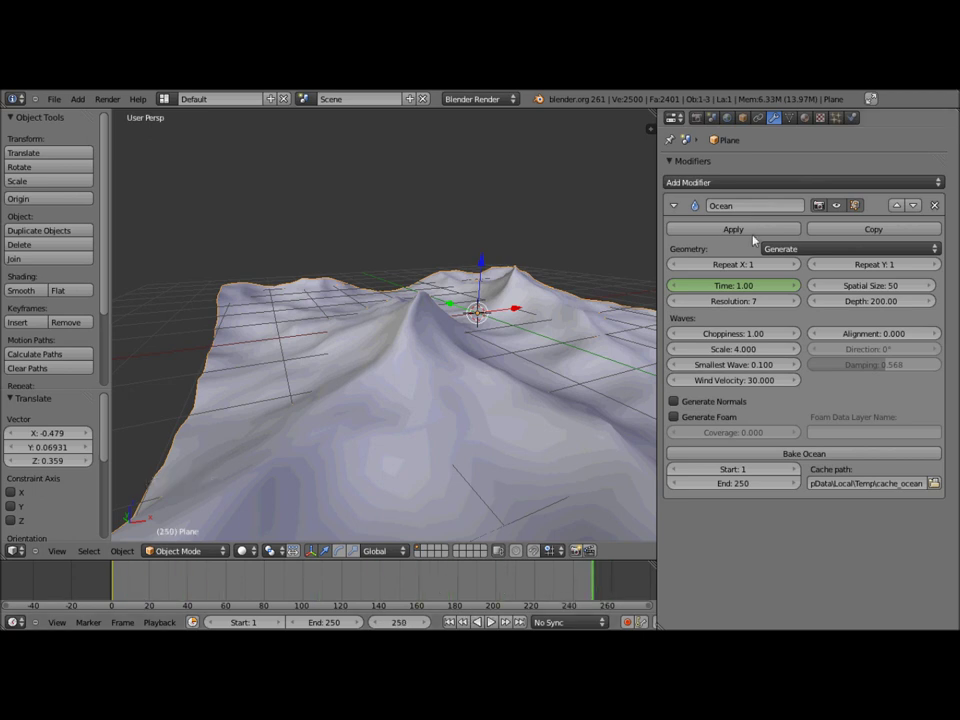
{"action": "left_click", "coordinate": [751, 288]}
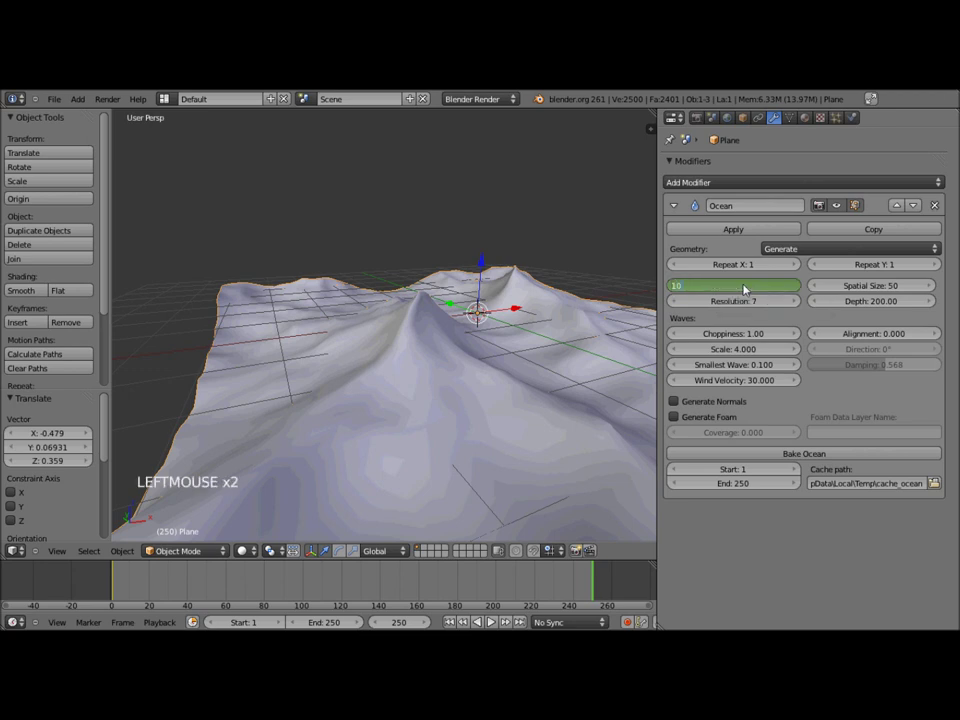
{"action": "right_click", "coordinate": [752, 289]}
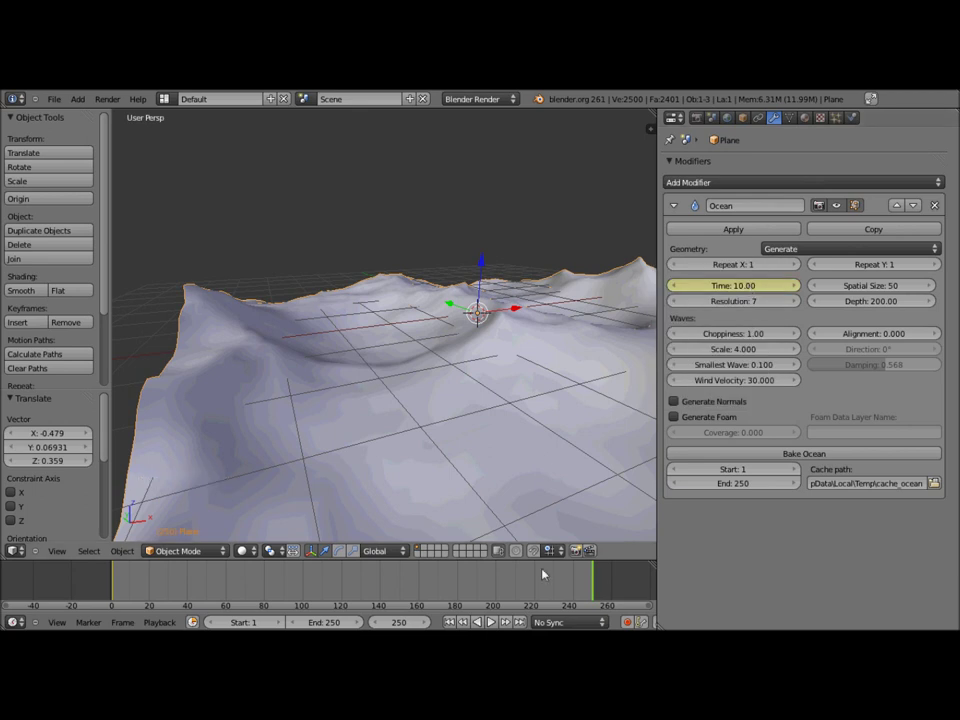
{"action": "scroll", "scroll_direction": "down", "scroll_amount": 3}
{"action": "middle_click", "coordinate": [488, 439]}
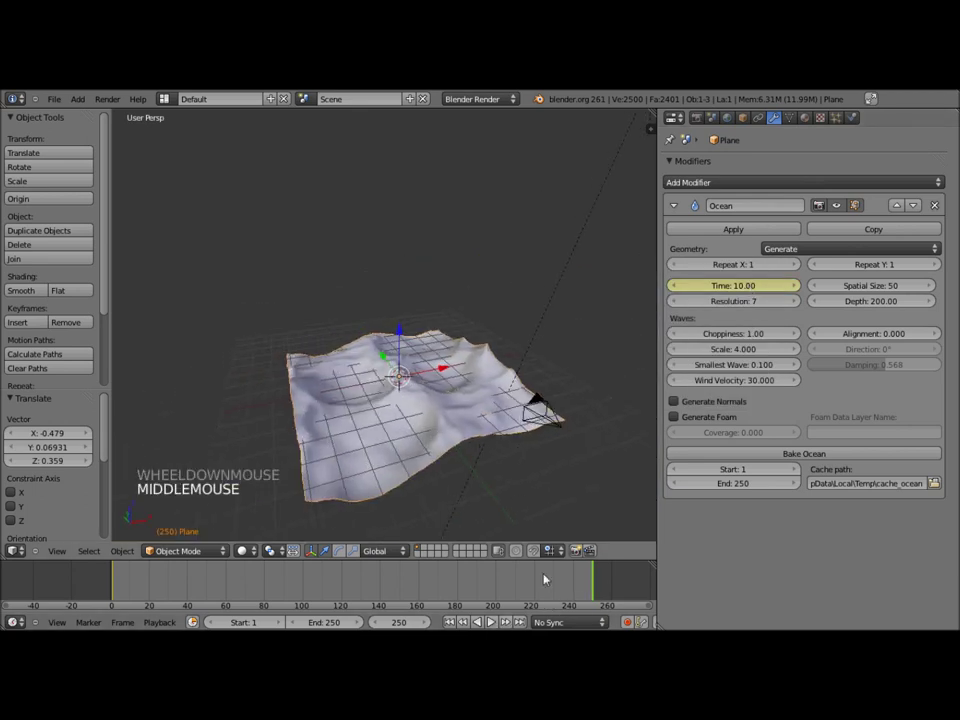
Play back the animation so the ocean waves move across the frame range.
{"action": "left_click", "coordinate": [495, 619]}
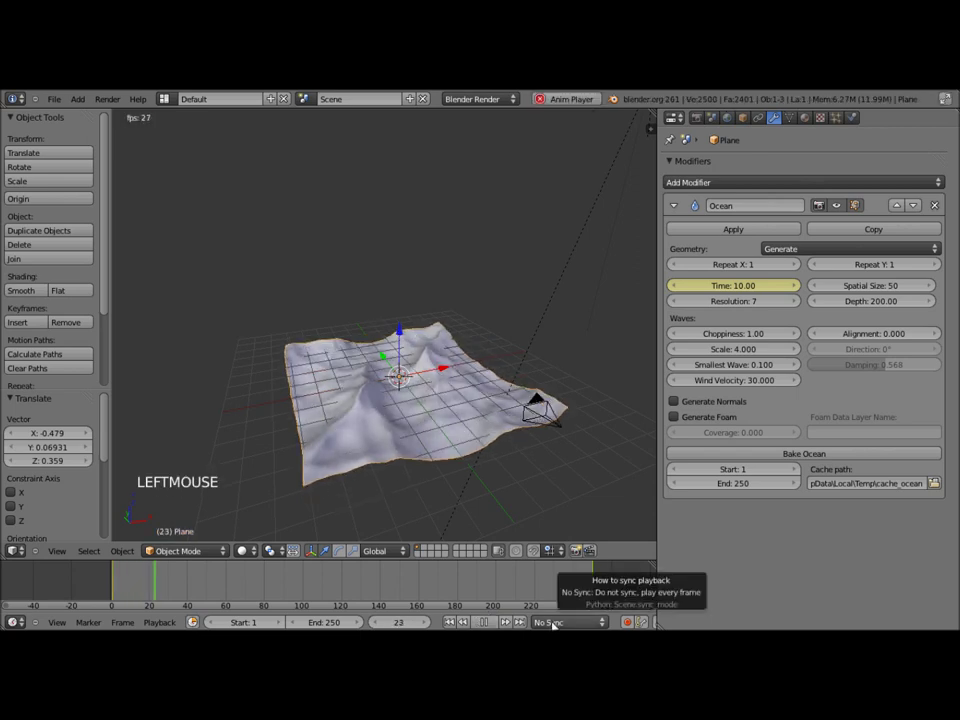
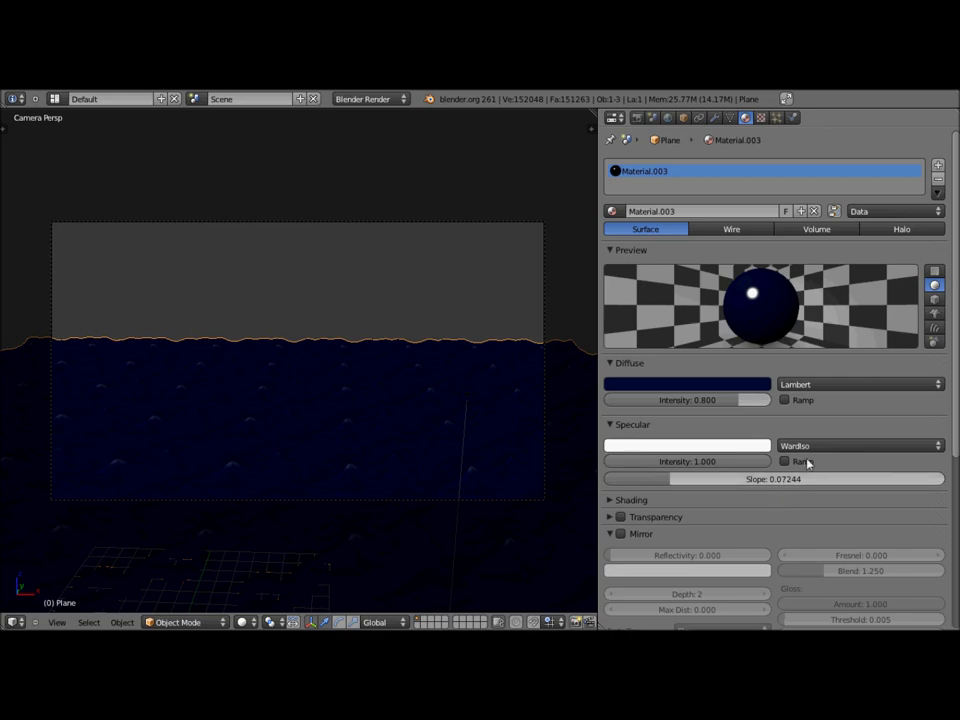
Enable Mirror reflection on the ocean's Material.003.
{"action": "scroll", "scroll_direction": "down", "scroll_amount": 3}
{"action": "left_click", "coordinate": [620, 424]}
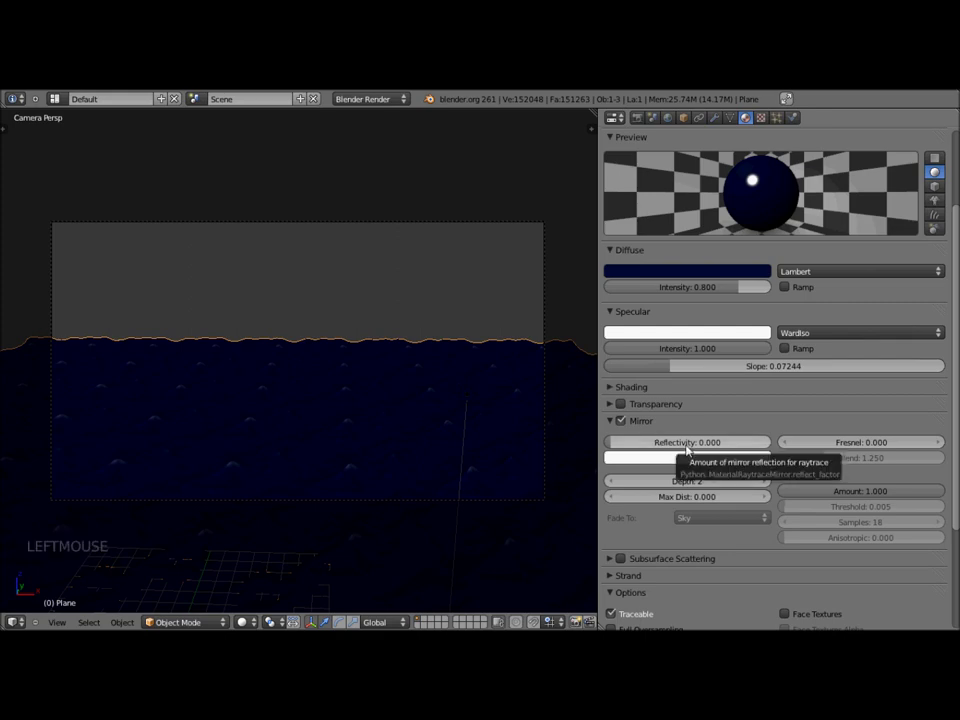
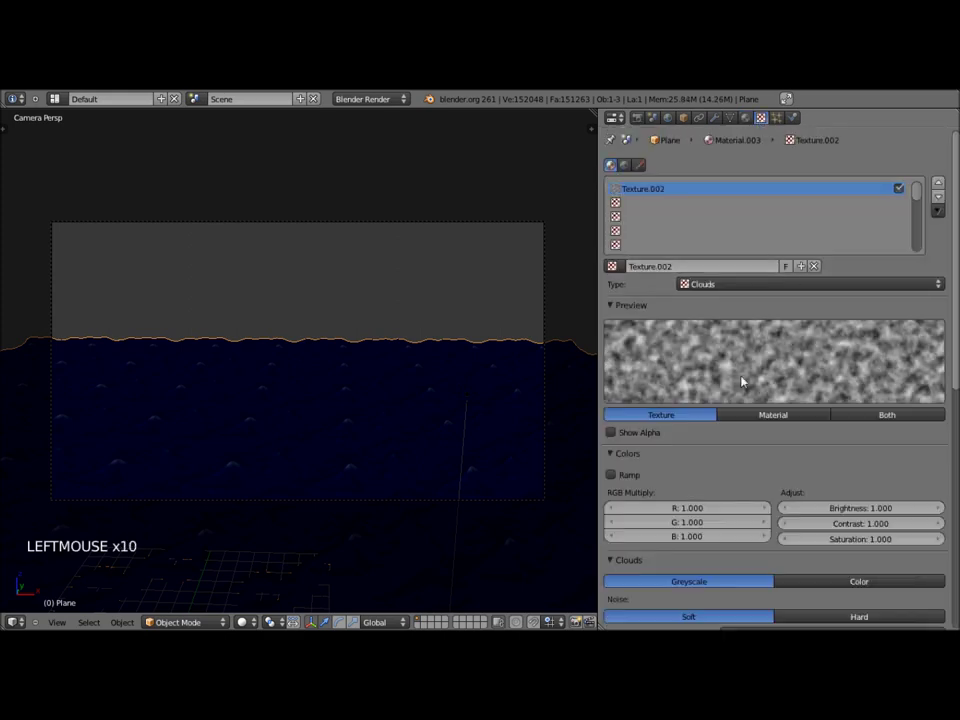
Make the new Clouds texture influence the material's surface normals.
{"action": "scroll", "scroll_direction": "down", "scroll_amount": 3}
{"action": "scroll", "scroll_direction": "down", "scroll_amount": 3}
{"action": "scroll", "scroll_direction": "down", "scroll_amount": 3}
{"action": "scroll", "scroll_direction": "down", "scroll_amount": 3}
{"action": "left_click", "coordinate": [619, 422]}
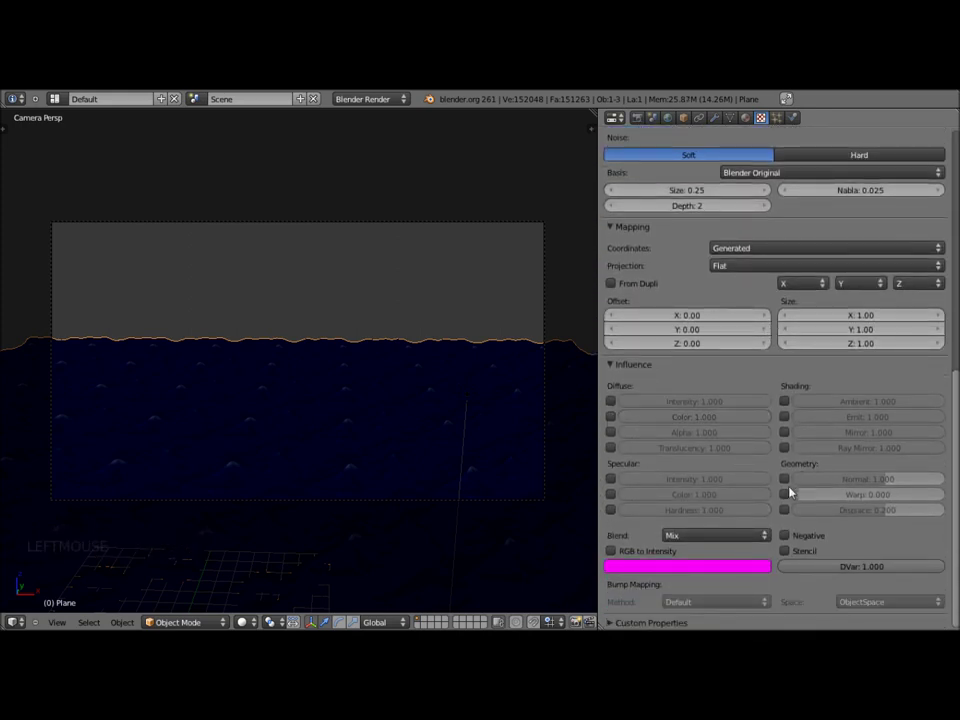
{"action": "left_click", "coordinate": [795, 484]}
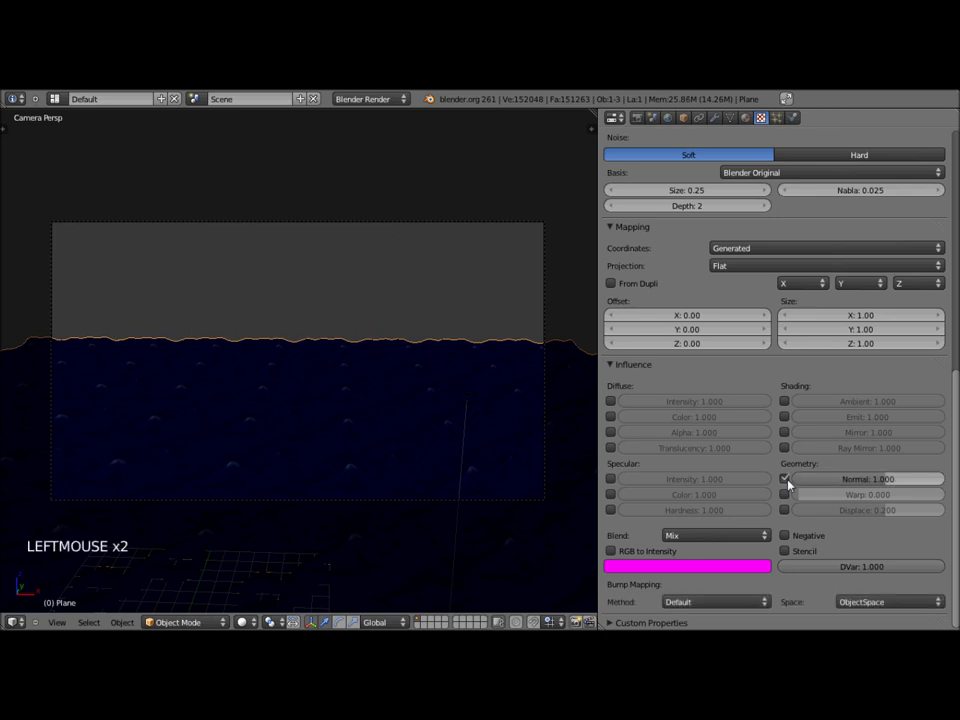
Return to the Material settings showing mirror reflectivity 0.650 and gloss 0.950.
{"action": "scroll", "scroll_direction": "up", "scroll_amount": 3}
{"action": "scroll", "scroll_direction": "up", "scroll_amount": 3}
{"action": "scroll", "scroll_direction": "up", "scroll_amount": 3}
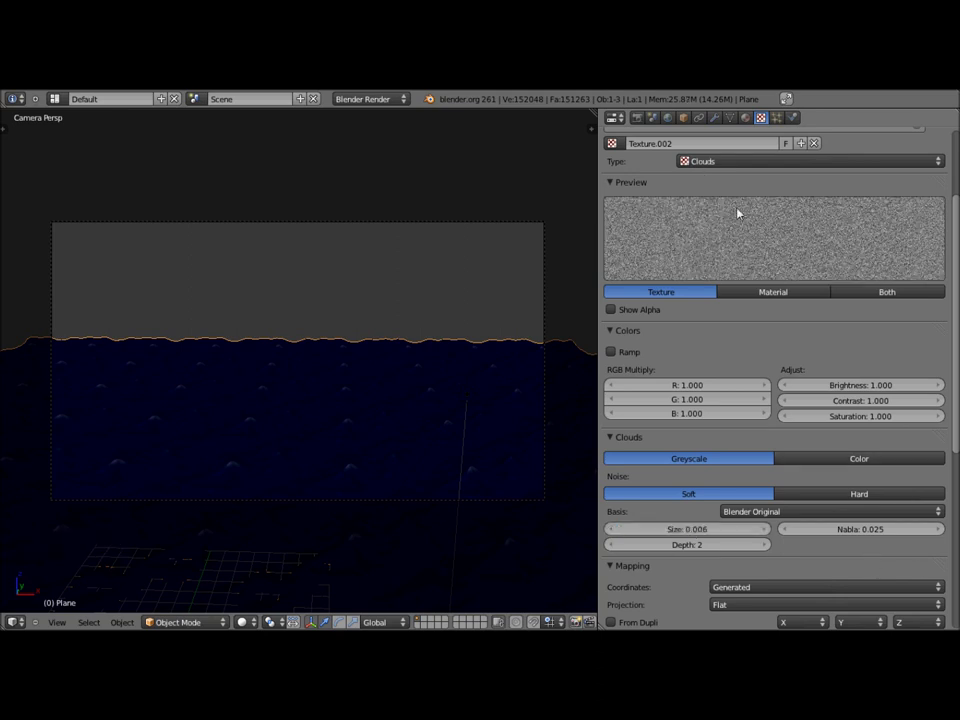
{"action": "scroll", "scroll_direction": "up", "scroll_amount": 3}
{"action": "scroll", "scroll_direction": "up", "scroll_amount": 3}
{"action": "left_click", "coordinate": [754, 118]}
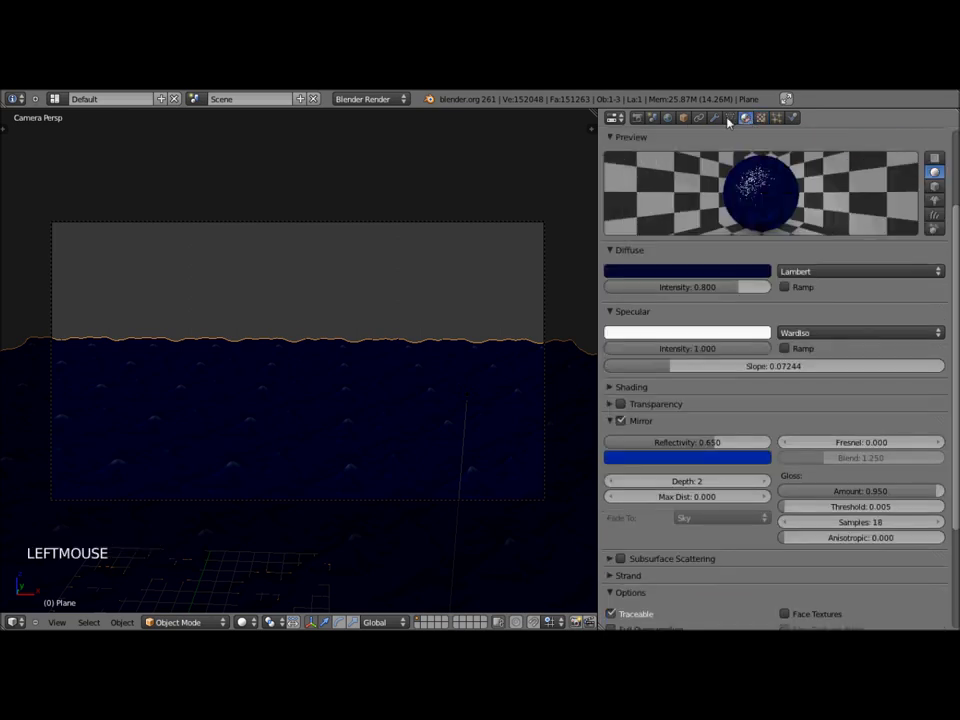